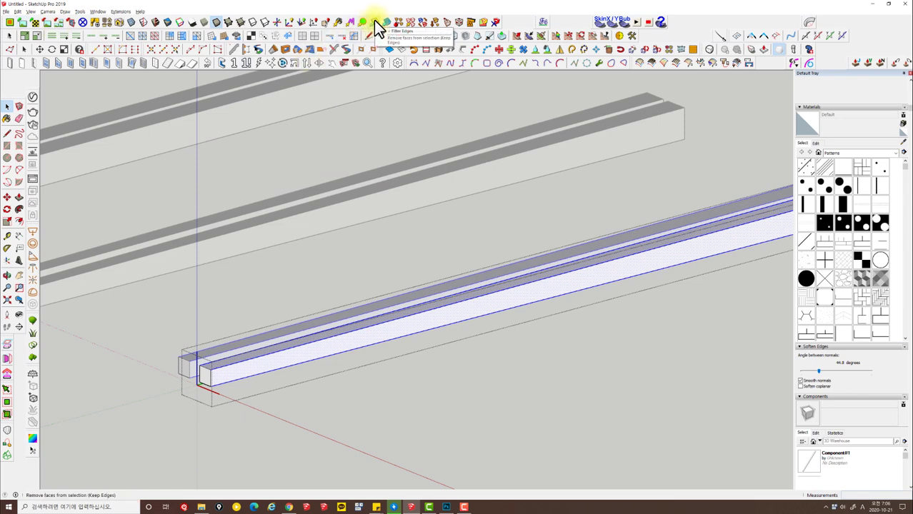
Select the square bar and mark its lengthwise edges for rounding with Round Corner
{"action": "left_click_drag", "start_coordinate": [477, 279], "coordinate": [446, 210]}
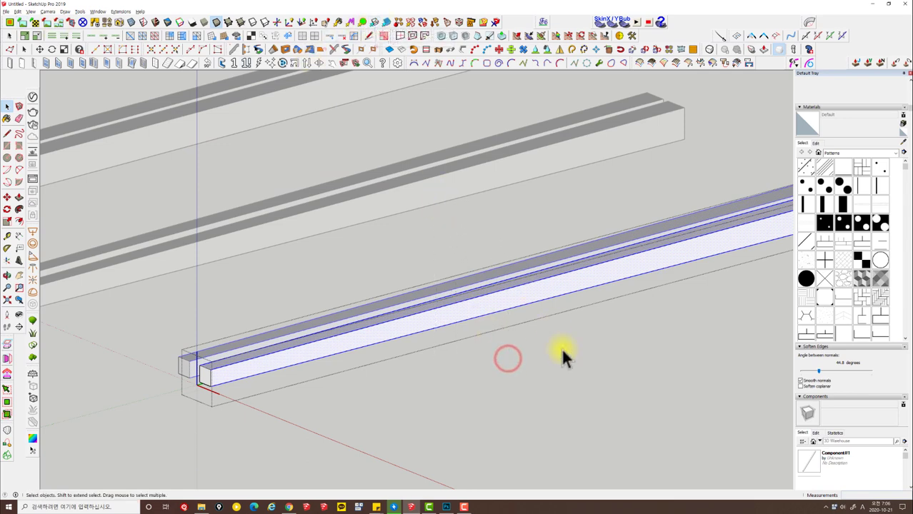
{"action": "left_click_drag", "start_coordinate": [499, 266], "coordinate": [580, 338]}
{"action": "left_click_drag", "start_coordinate": [511, 278], "coordinate": [565, 374]}
{"action": "left_click_drag", "start_coordinate": [526, 324], "coordinate": [431, 183]}
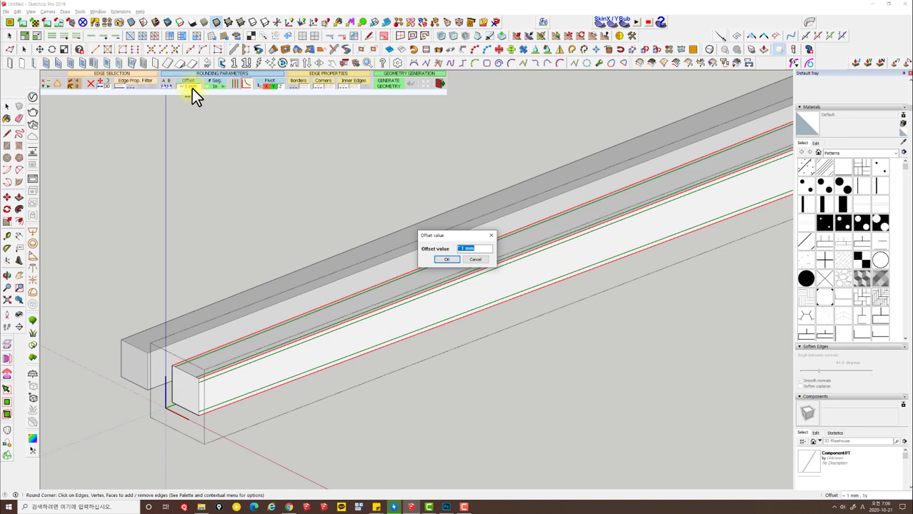
Set the rounding offset (1, then 1.5) and generate the rounded geometry on the bar
{"action": "key", "text": "1"}
{"action": "key", "text": "Return"}
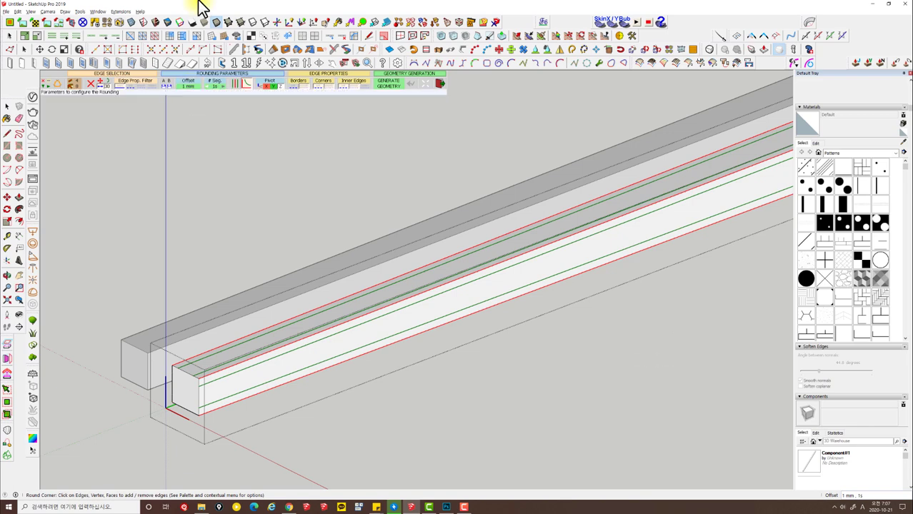
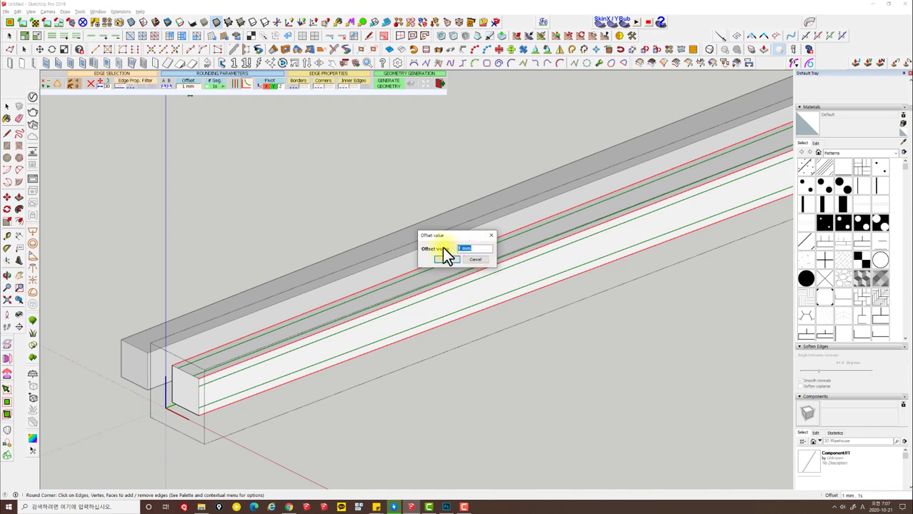
{"action": "type", "text": "1.5"}
{"action": "key", "text": "Return"}
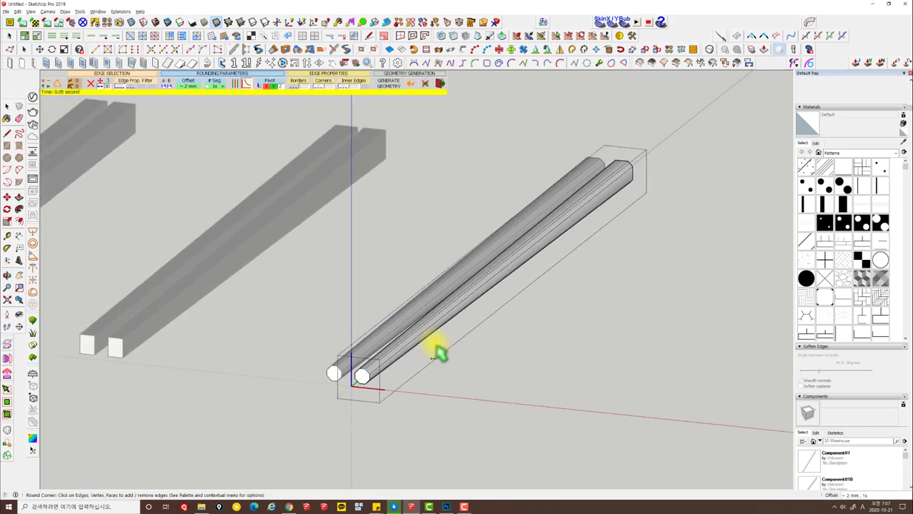
{"action": "key", "text": "space"}
{"action": "key", "text": "Escape"}
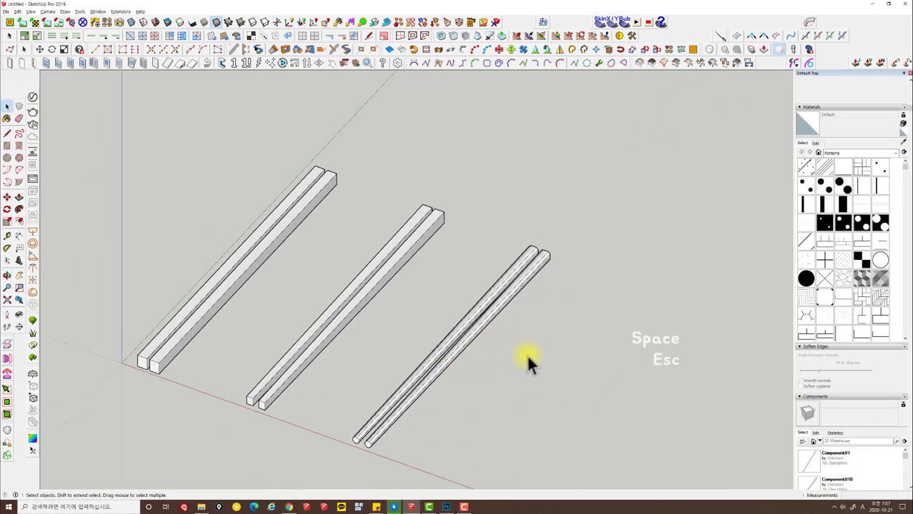
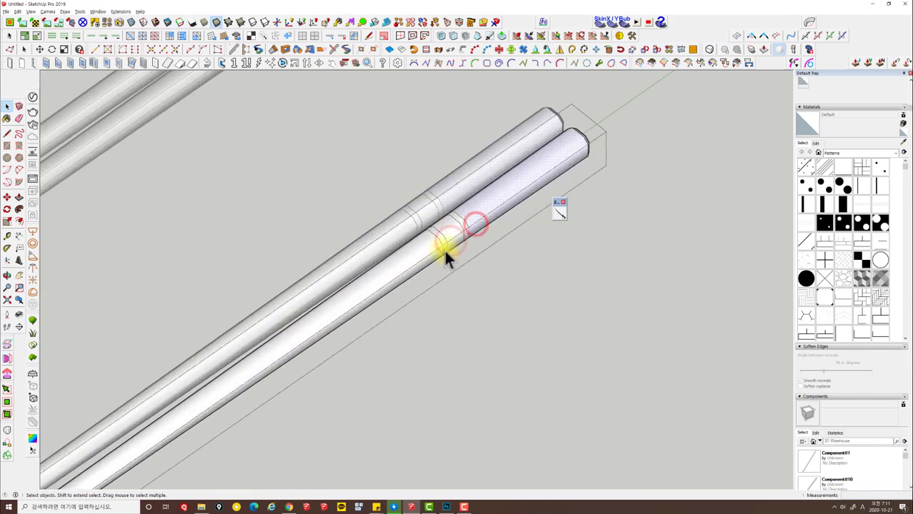
{"action": "key", "text": "space"}
{"action": "key", "text": "Escape"}
{"action": "key", "text": "Escape"}
{"action": "key", "text": "Escape"}
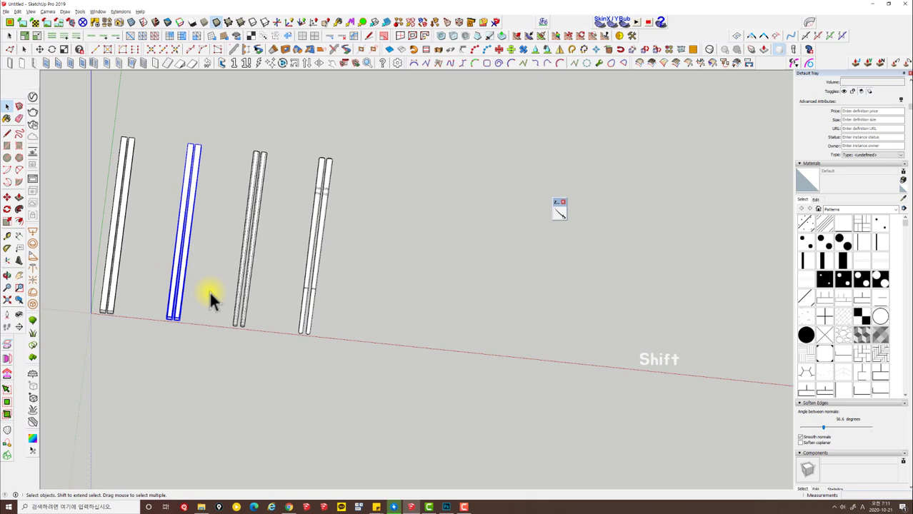
{"action": "key", "text": "m"}
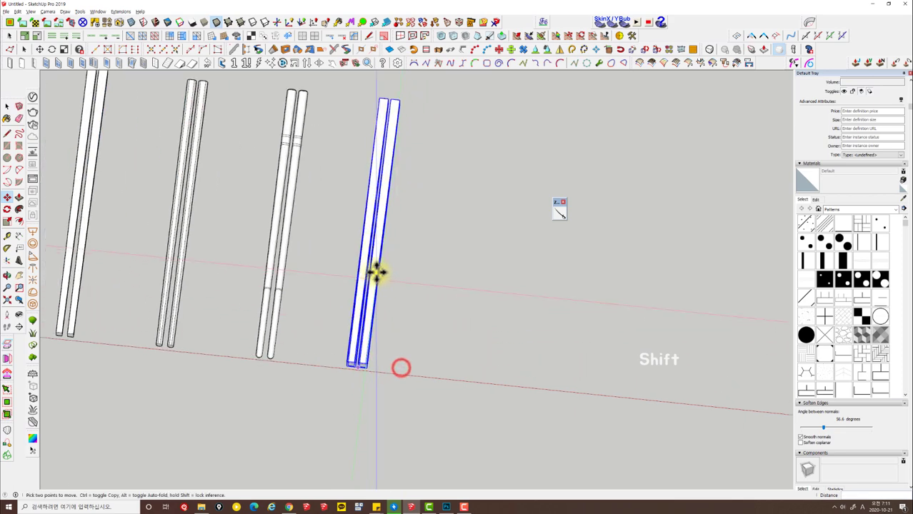
{"action": "key", "text": "shift+space"}
{"action": "key", "text": "space"}
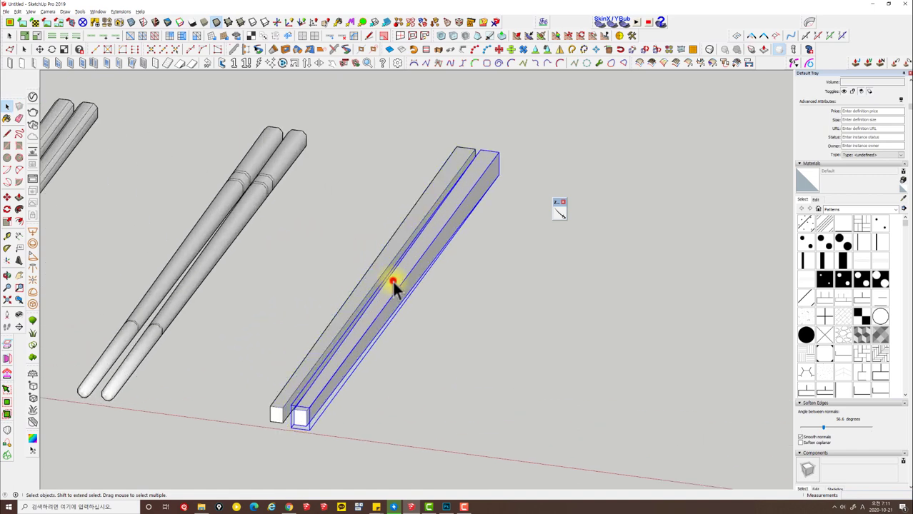
{"action": "key", "text": "s"}
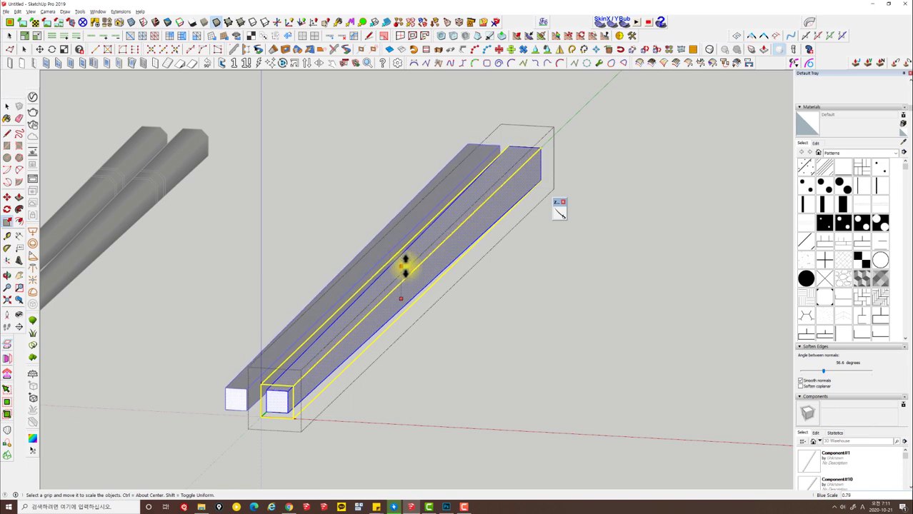
{"action": "key", "text": "space"}
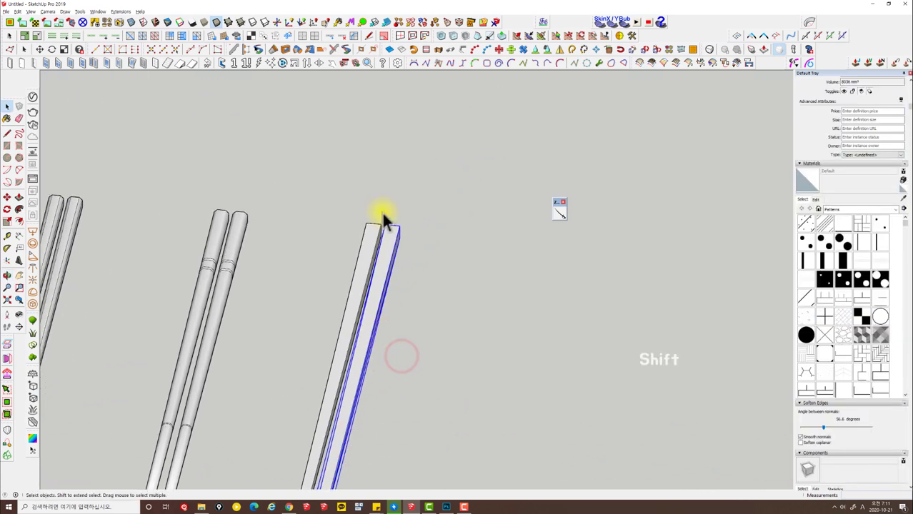
{"action": "key", "text": "m"}
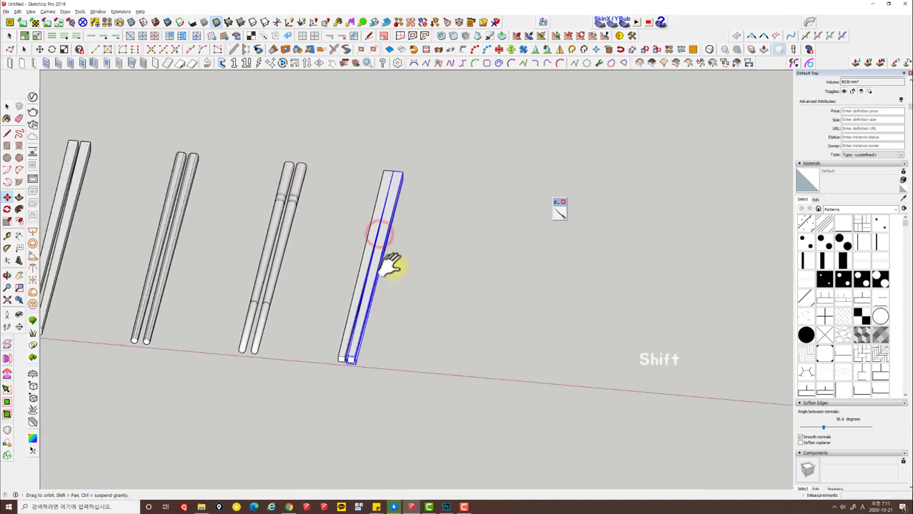
{"action": "key", "text": "shift+space"}
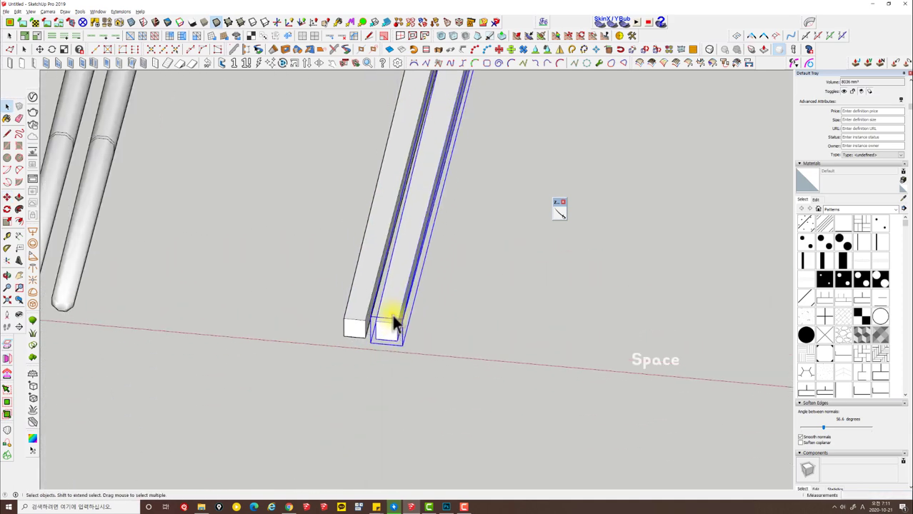
Draw a rectangle and push/pull it into a new square bar beside the existing pairs
{"action": "key", "text": "shift+Delete"}
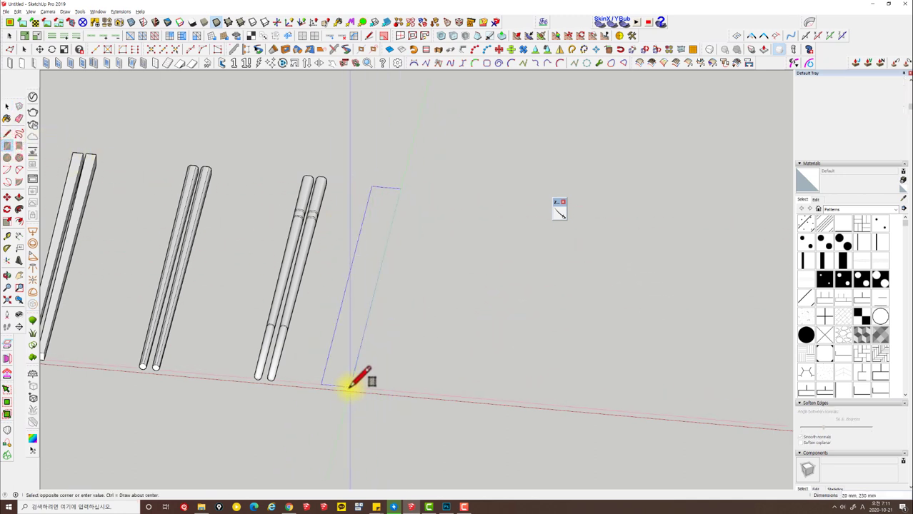
{"action": "key", "text": "Escape"}
{"action": "key", "text": "space"}
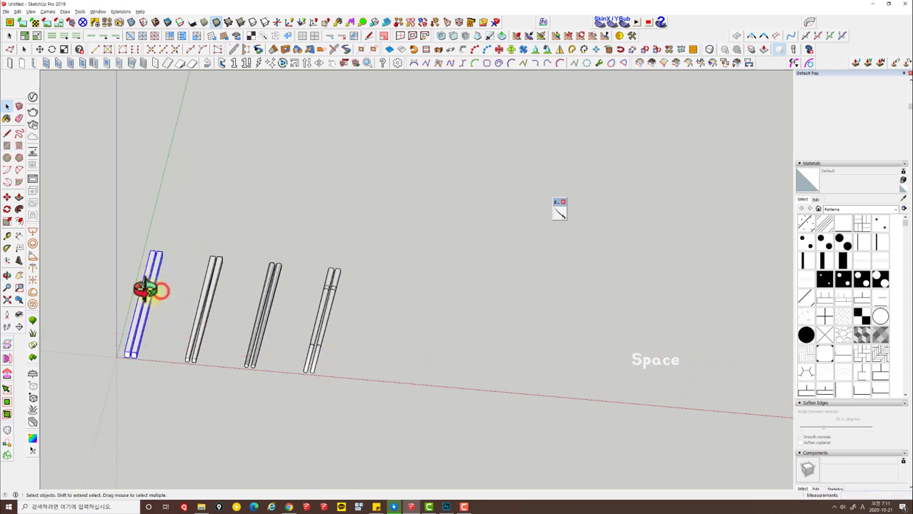
{"action": "key", "text": "m"}
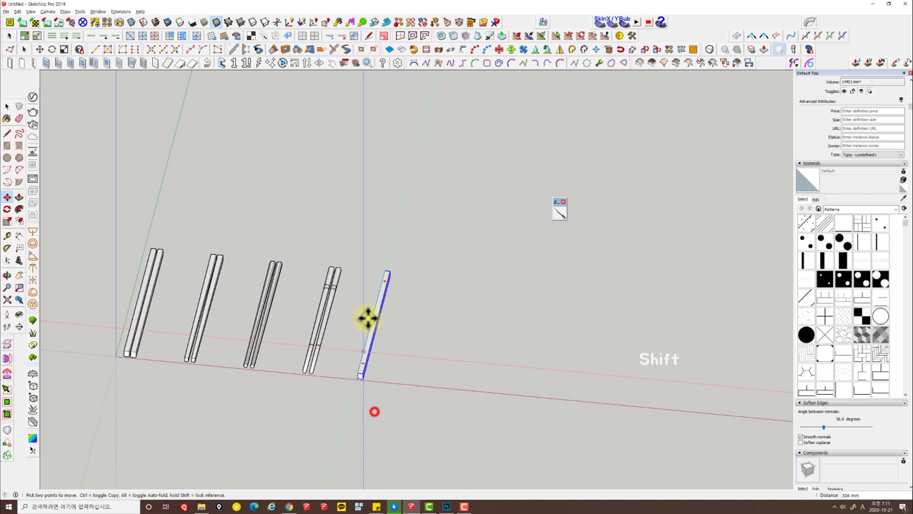
{"action": "key", "text": "shift+space"}
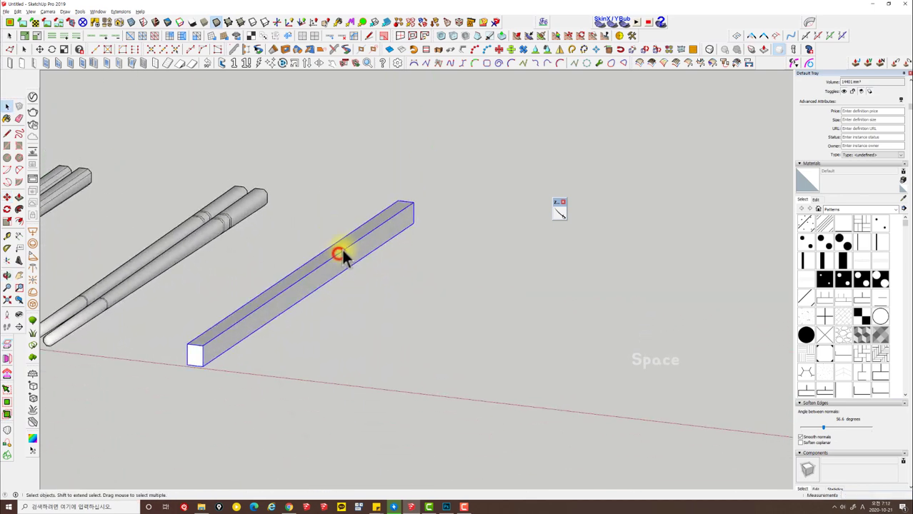
{"action": "key", "text": "Escape"}
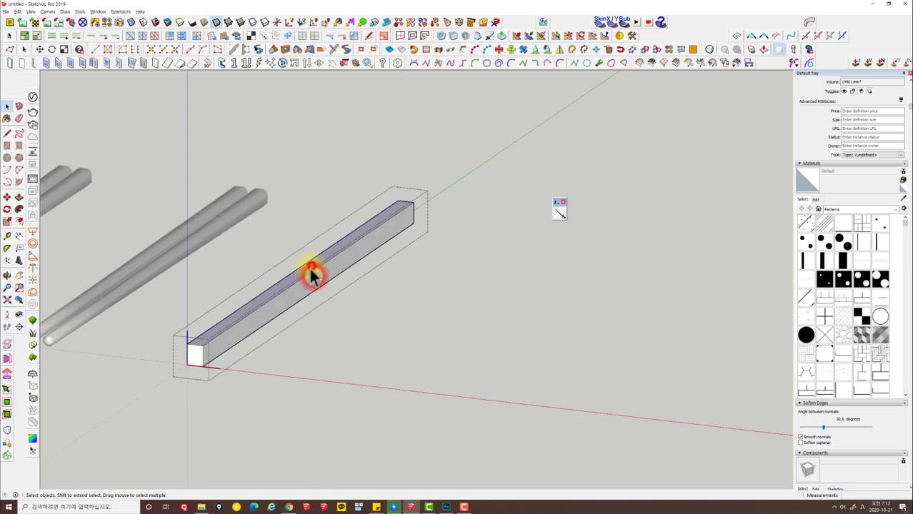
{"action": "key", "text": "p"}
{"action": "key", "text": "space"}
{"action": "key", "text": "Escape"}
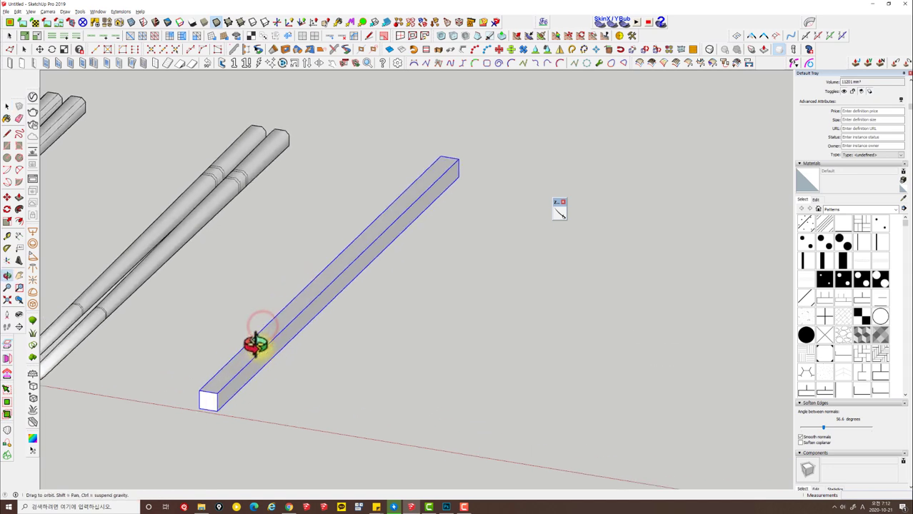
Move-copy the new bar alongside itself and scale it into a slimmer rod
{"action": "key", "text": "m"}
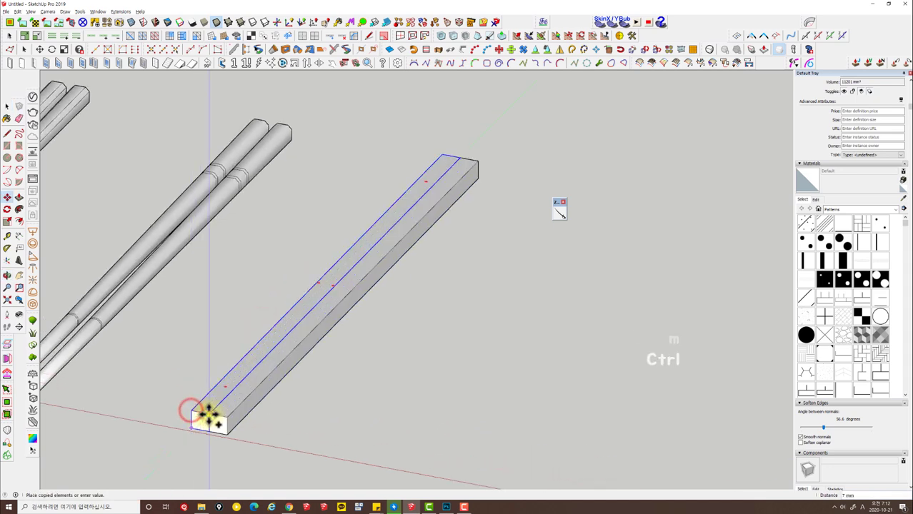
{"action": "key", "text": "space"}
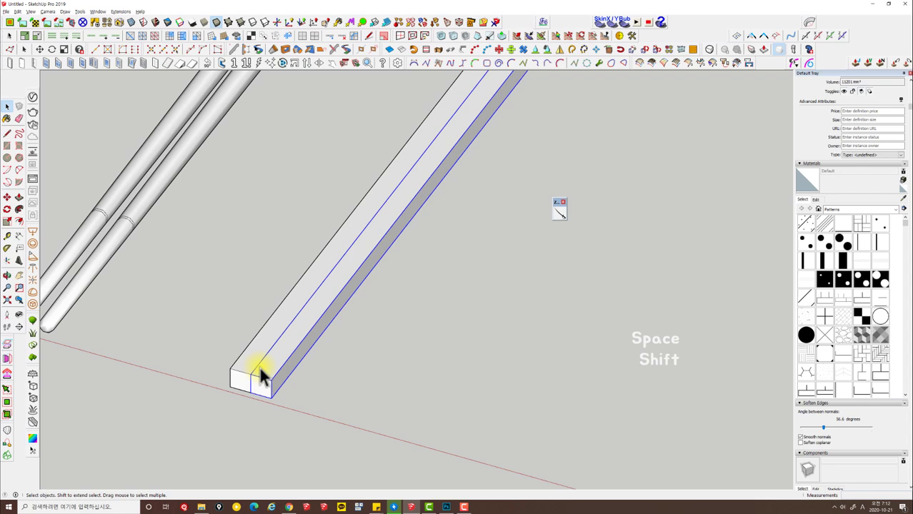
{"action": "key", "text": "s"}
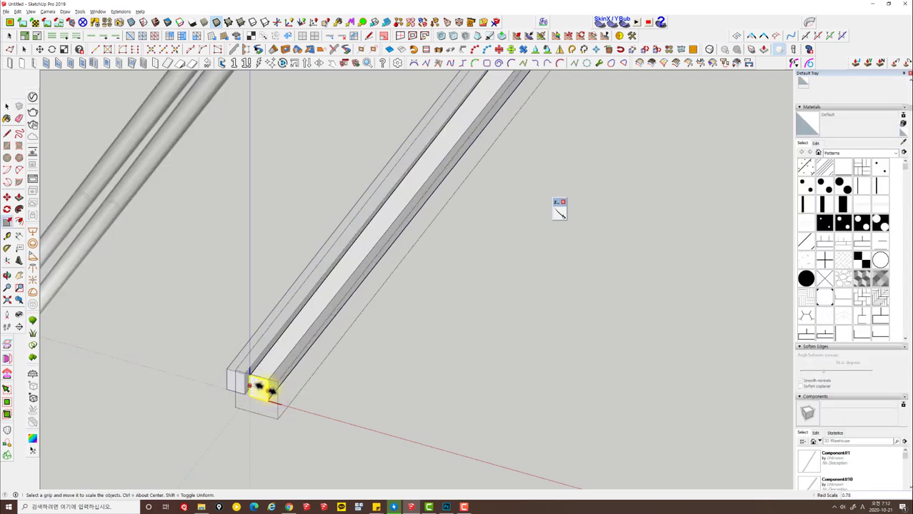
{"action": "key", "text": "Escape"}
{"action": "key", "text": "space"}
Delete the extra copy and mirror the slim square bar to start the second chopstick
{"action": "key", "text": "Escape"}
{"action": "key", "text": "Delete"}
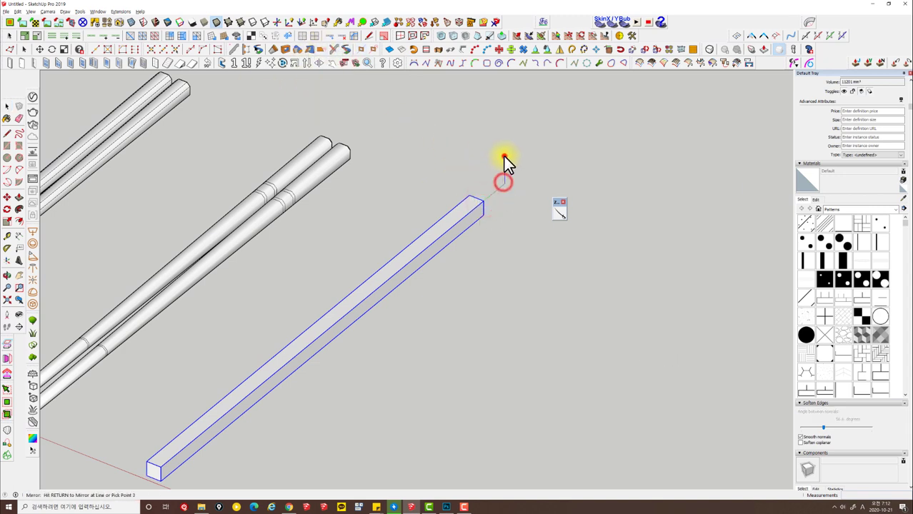
{"action": "left_click", "coordinate": [466, 239]}
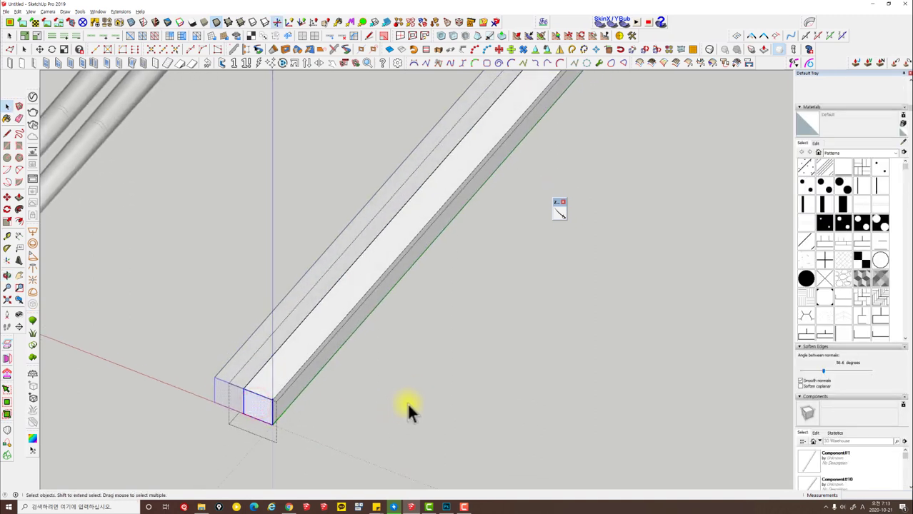
Orbit to the new square pair and select one bar ready for tapering its tip
{"action": "key", "text": "shift+x"}
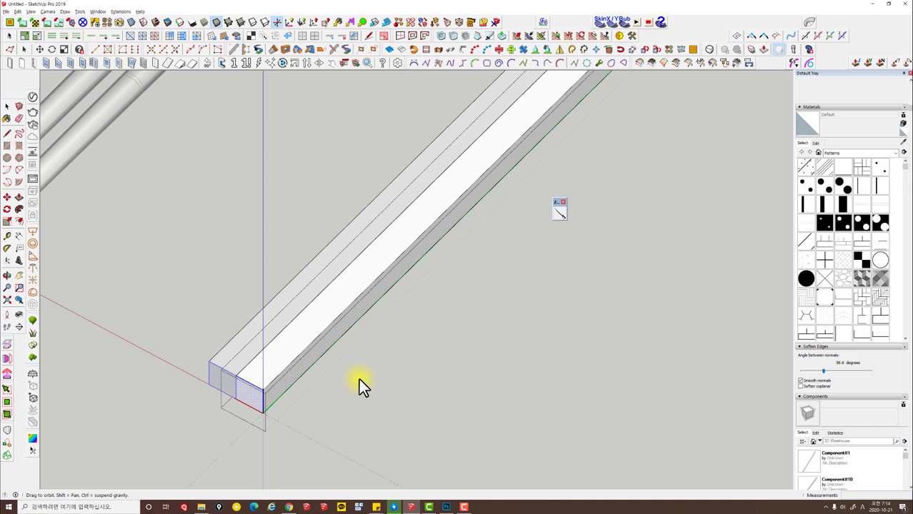
{"action": "key", "text": "space"}
{"action": "key", "text": "s"}
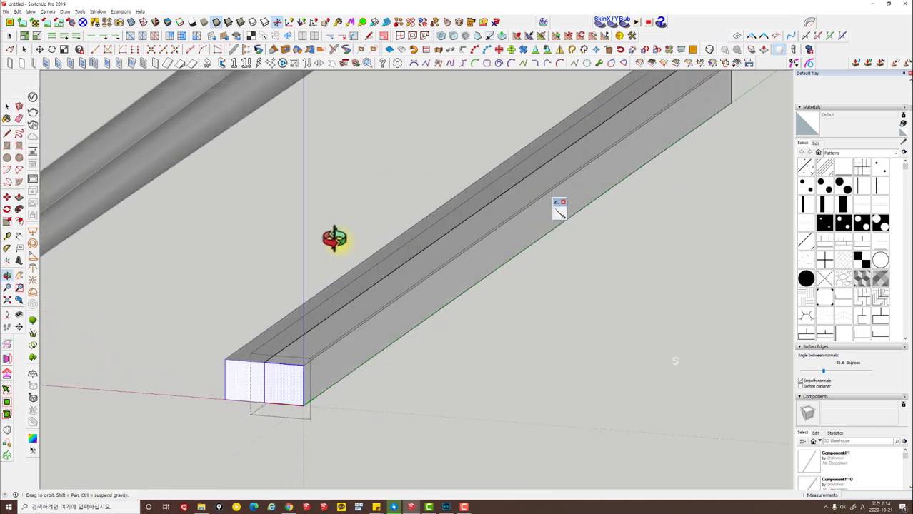
{"action": "key", "text": "space"}
{"action": "key", "text": "Escape"}
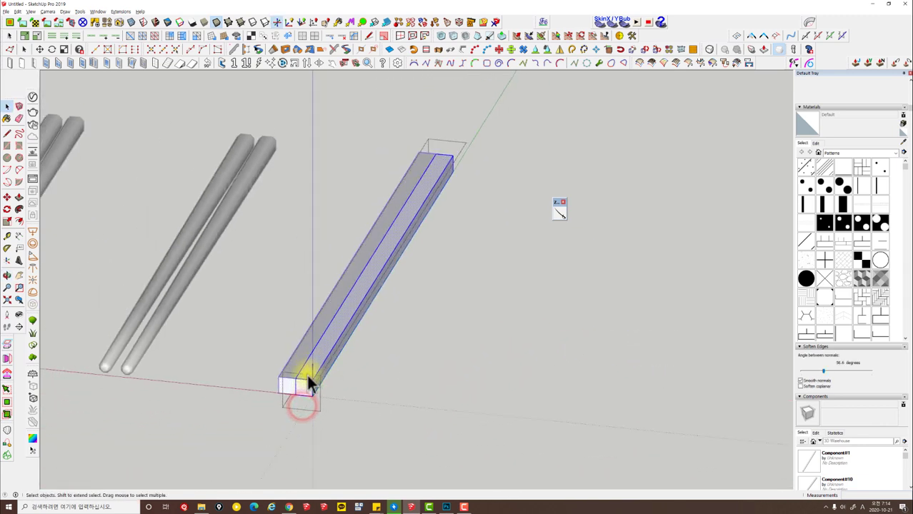
Scale down each bar's tip face so both chopsticks taper toward their ends
{"action": "key", "text": "s"}
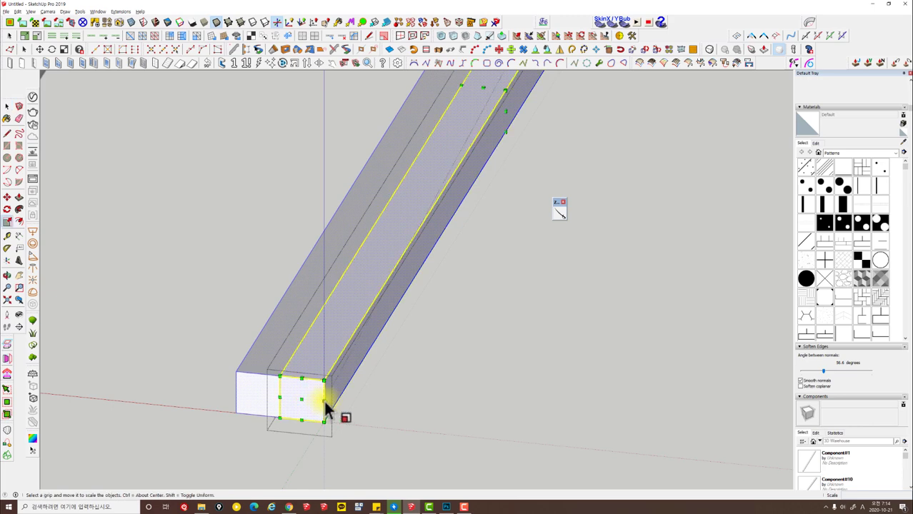
{"action": "key", "text": "space"}
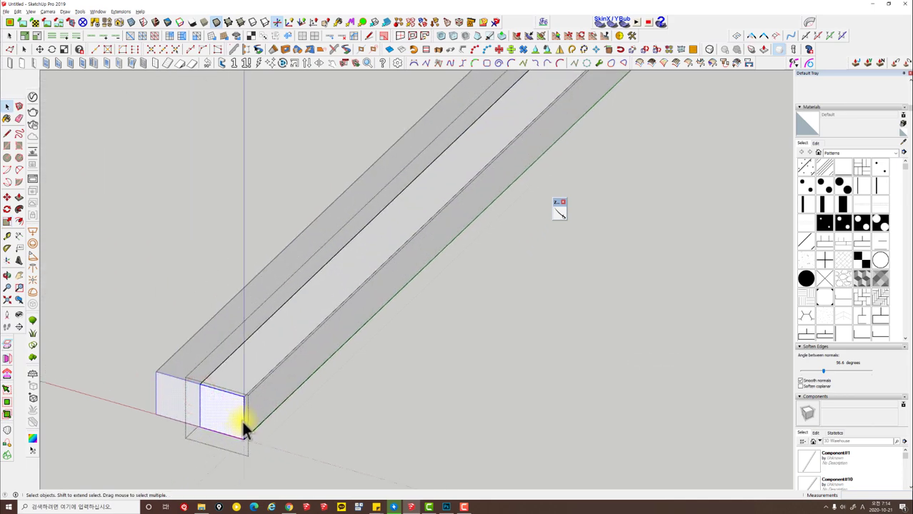
{"action": "key", "text": "s"}
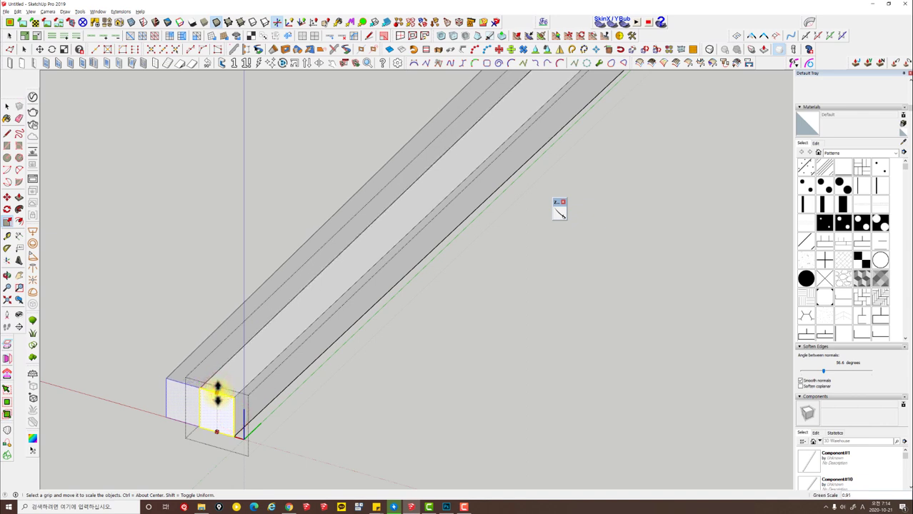
{"action": "key", "text": "Escape"}
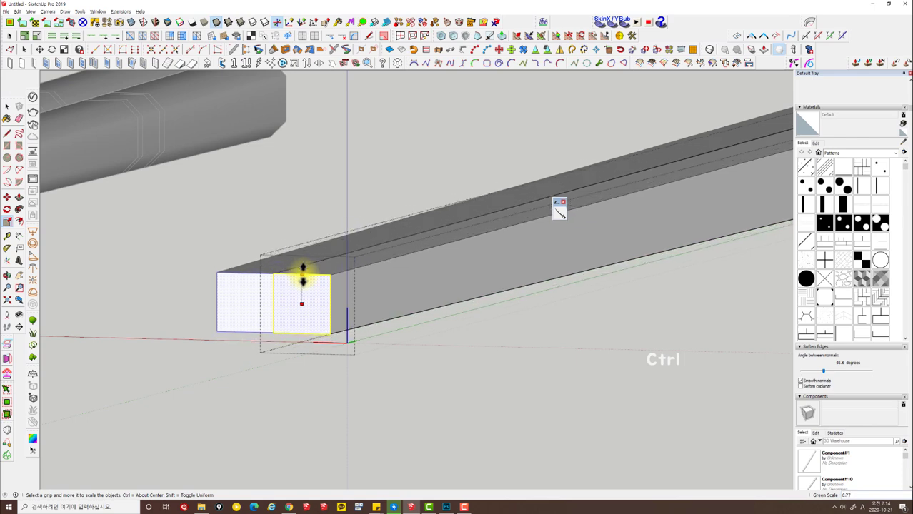
{"action": "key", "text": "ctrl+space"}
{"action": "key", "text": "Escape"}
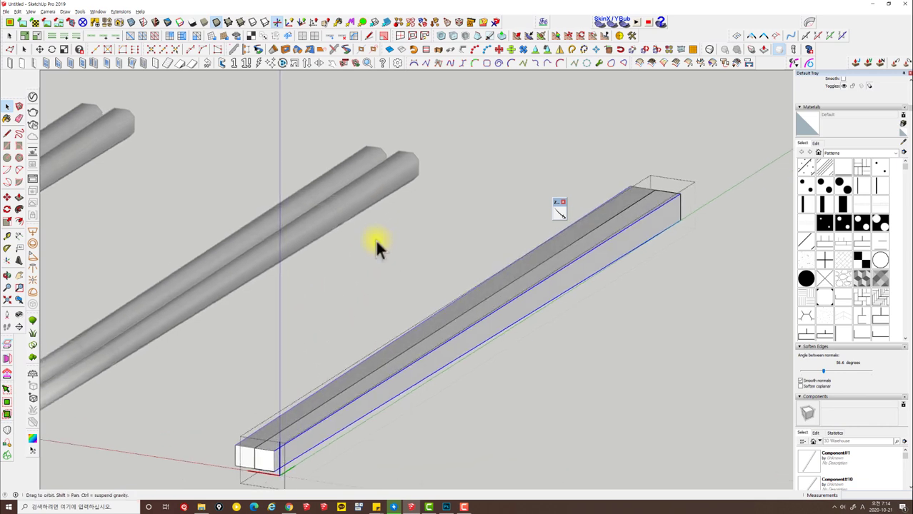
Start Round Corner on the bars' long edges and set the offset to 1.2
{"action": "key", "text": "v"}
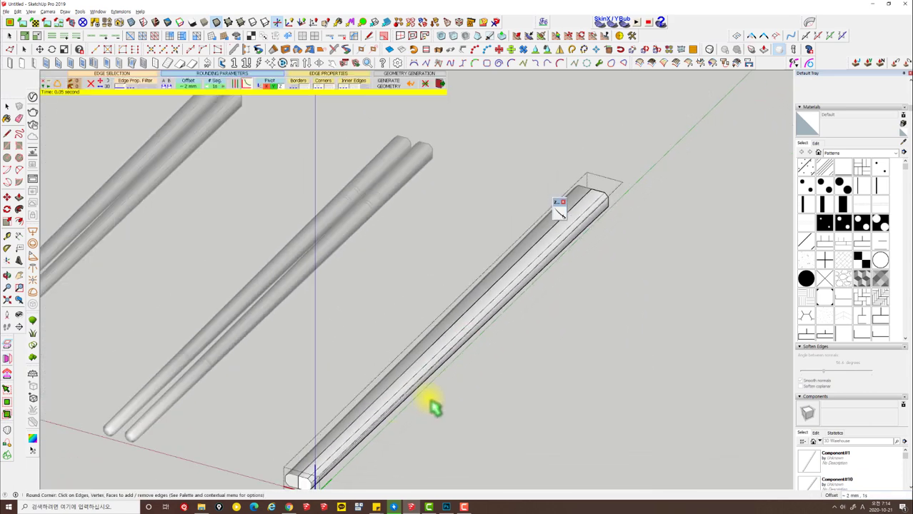
{"action": "key", "text": "ctrl+z"}
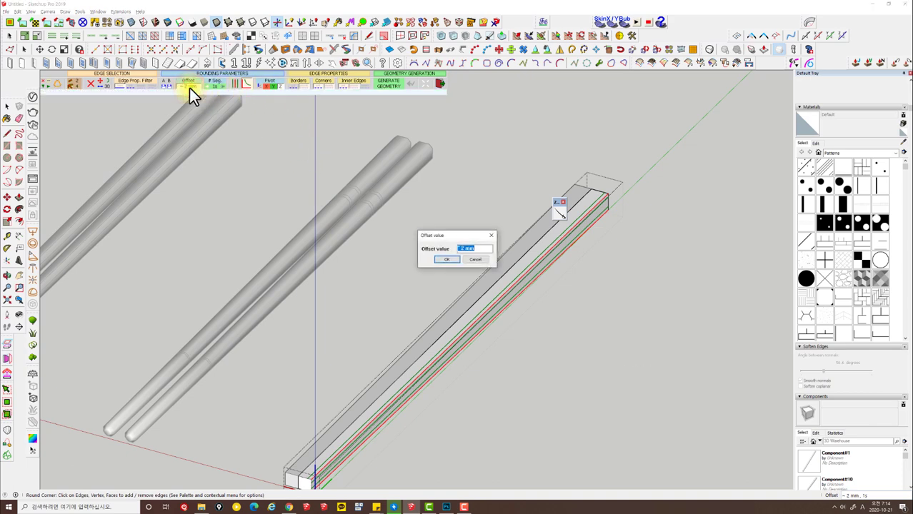
{"action": "type", "text": "1.2"}
{"action": "key", "text": "Return"}
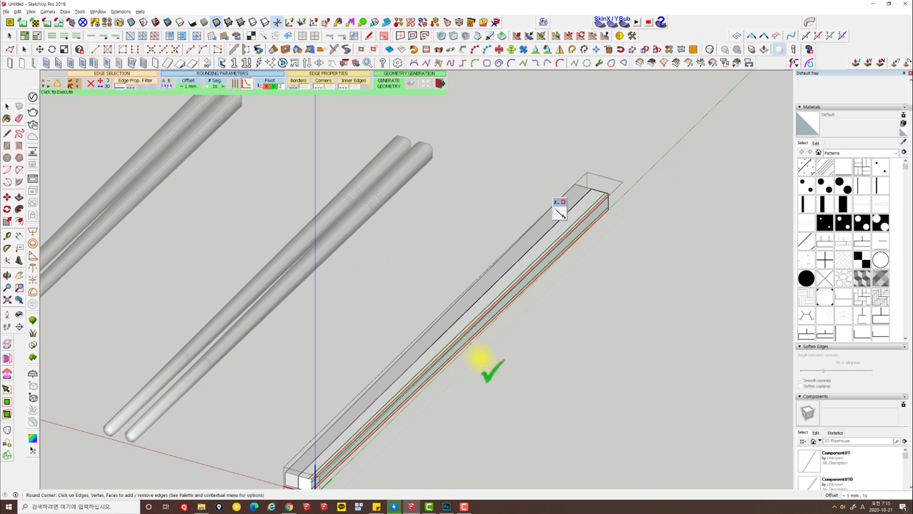
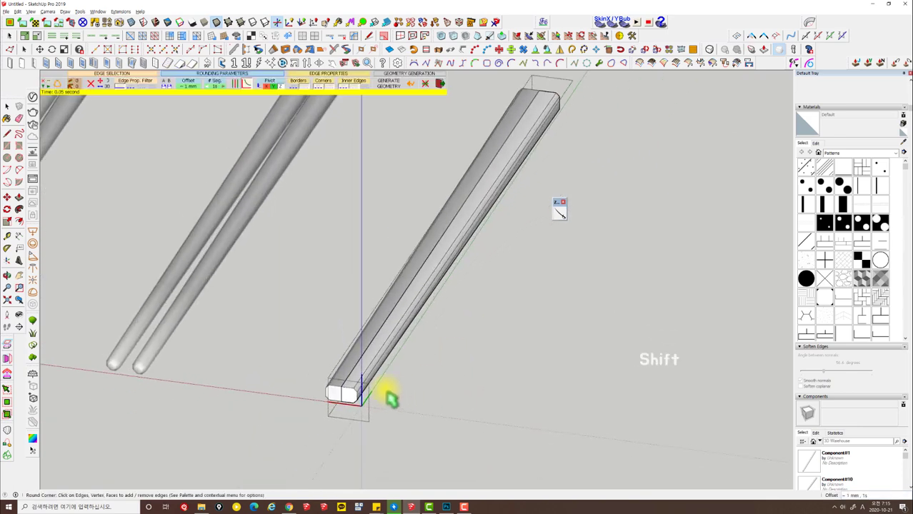
Generate the rounded-edge geometry along the tapered bar and return to Select
{"action": "key", "text": "space"}
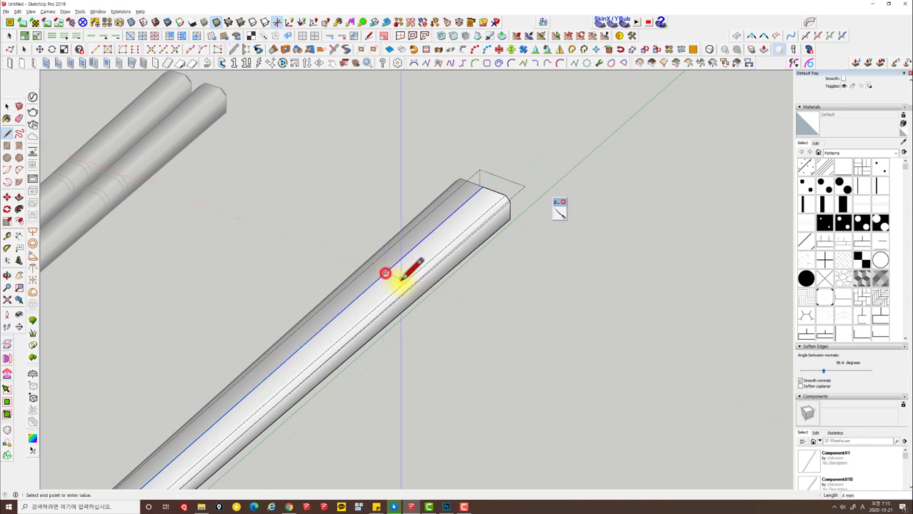
{"action": "key", "text": "space"}
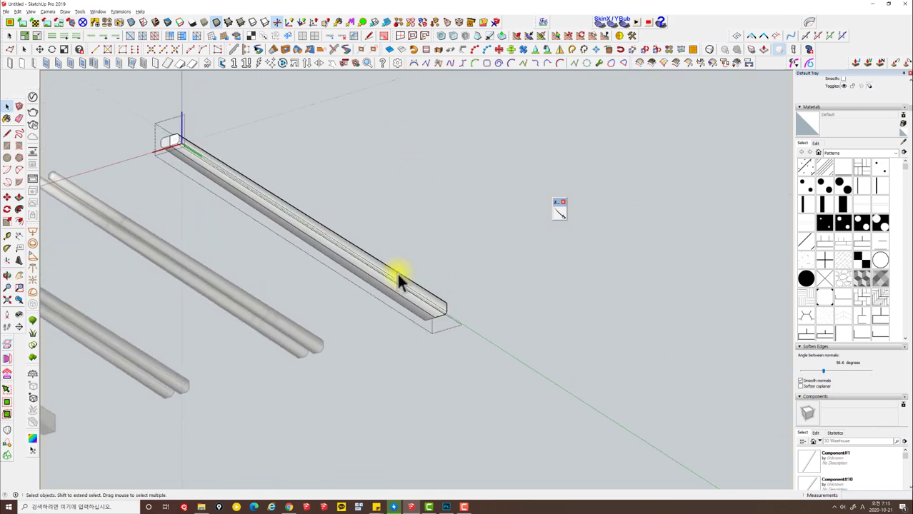
From Front view, cut through the bar profiles lengthwise with the slicing tool
{"action": "key", "text": "alt+f"}
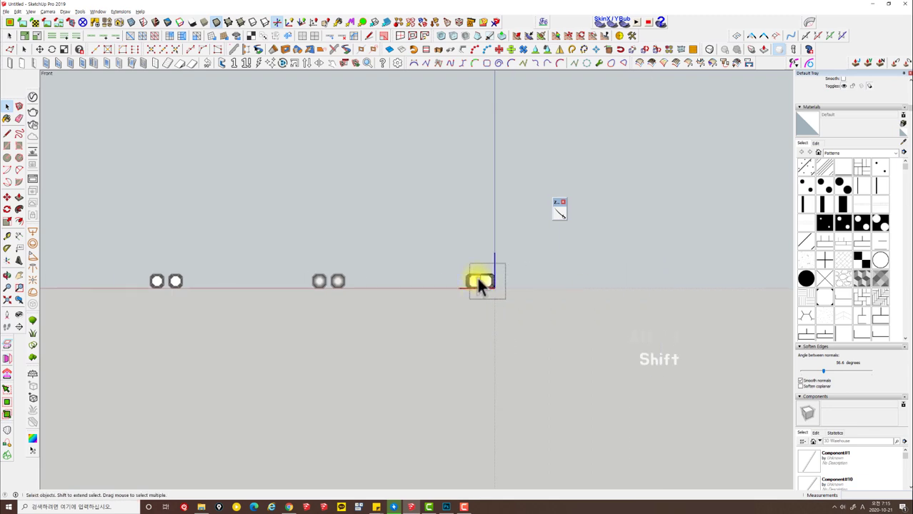
{"action": "key", "text": "alt+x"}
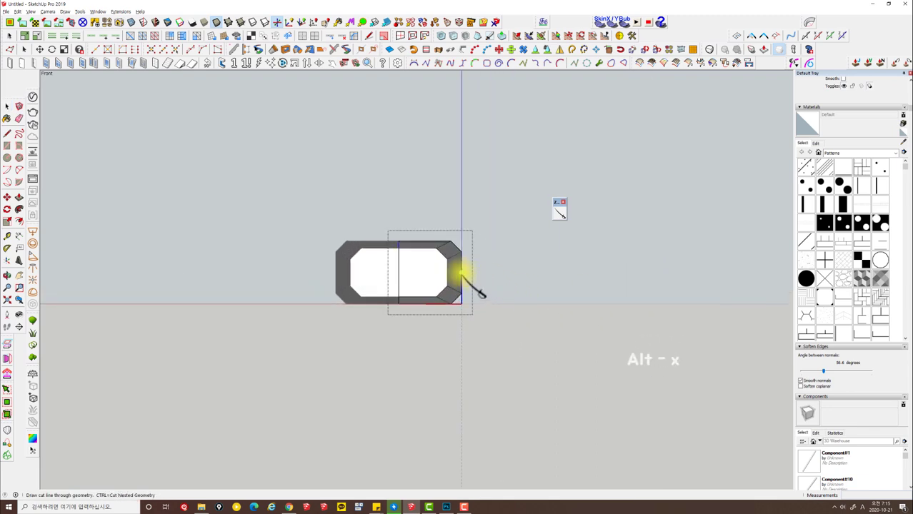
{"action": "key", "text": "space"}
{"action": "left_click", "coordinate": [435, 302]}
Delete the cut-off part, orbit to check the bar ends and undo the last change
{"action": "key", "text": "Delete"}
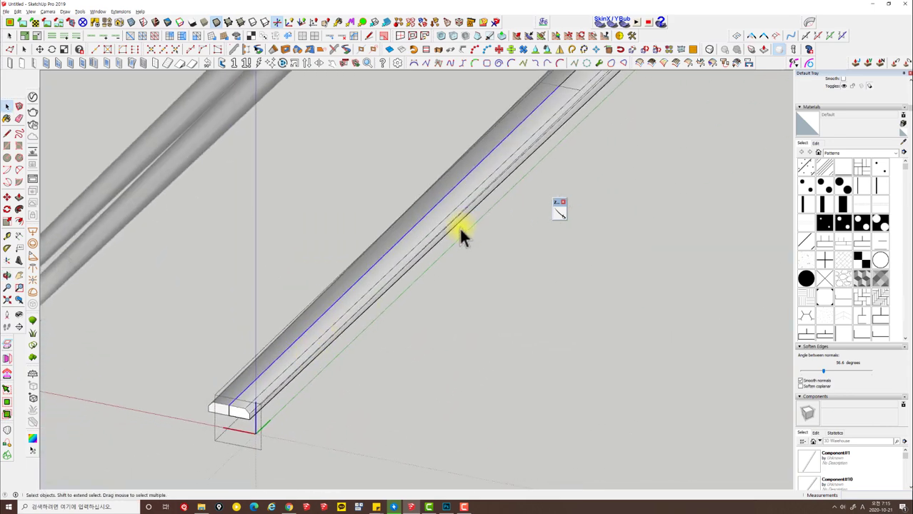
{"action": "key", "text": "Escape"}
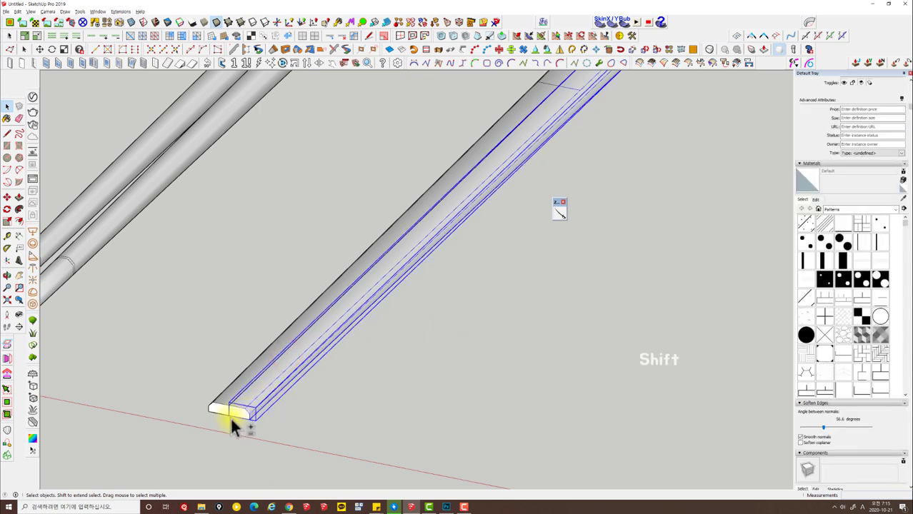
{"action": "key", "text": "shift+x"}
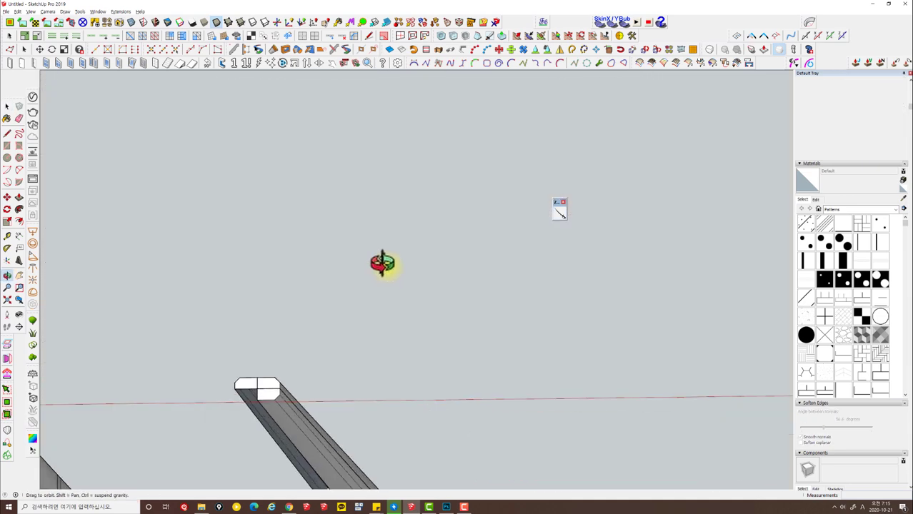
{"action": "key", "text": "ctrl+z"}
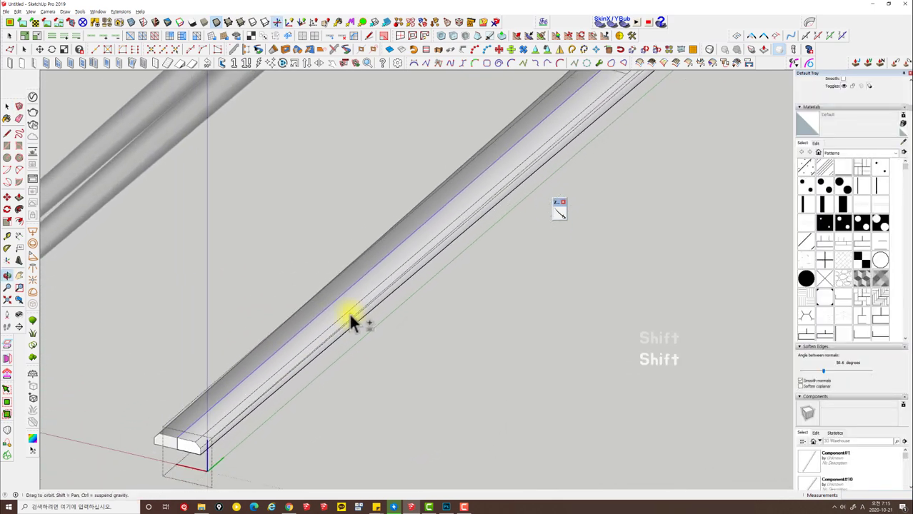
Start Round Corner again on the remaining bar edges at the same offset
{"action": "key", "text": "v"}
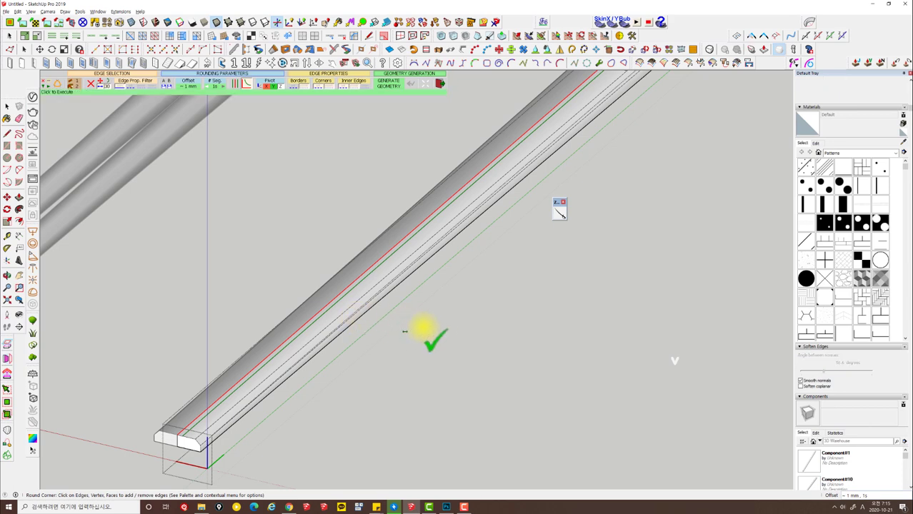
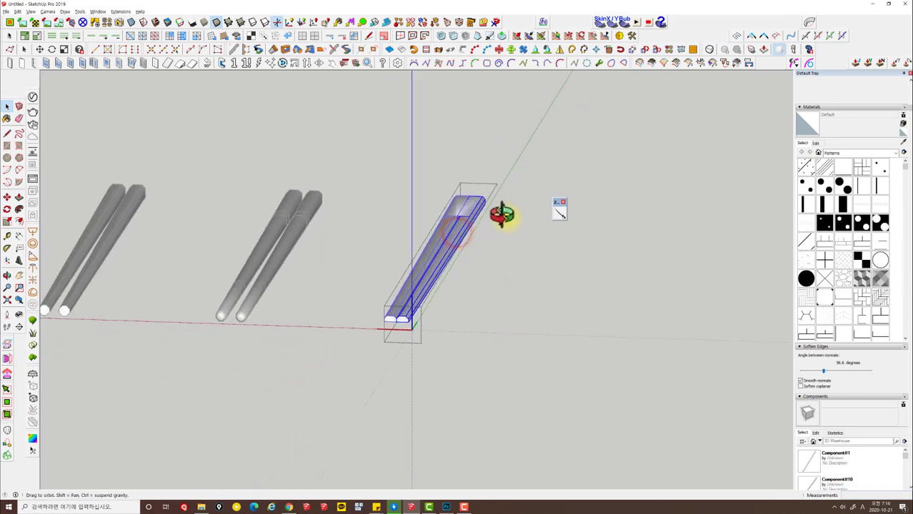
Copy and flip the half bars so both new bars regain full rounded octagonal cross-sections
{"action": "key", "text": "e"}
{"action": "key", "text": "space"}
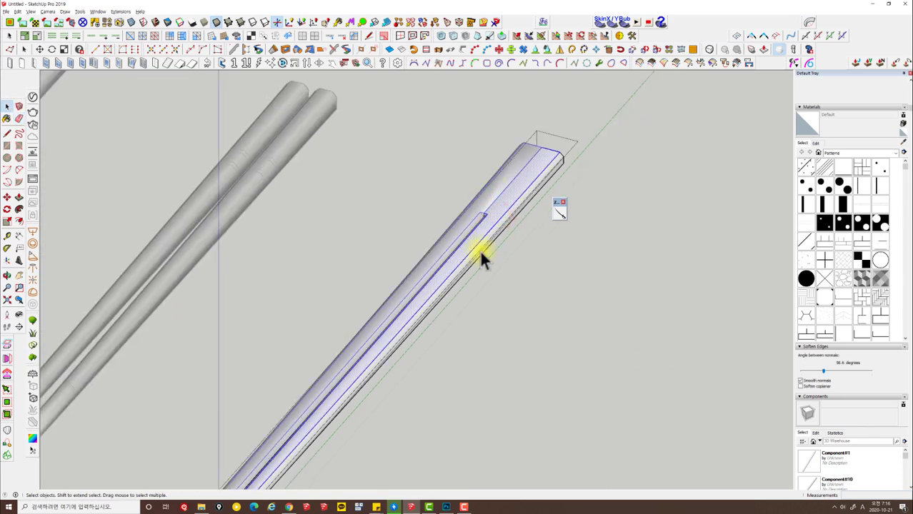
{"action": "key", "text": "Escape"}
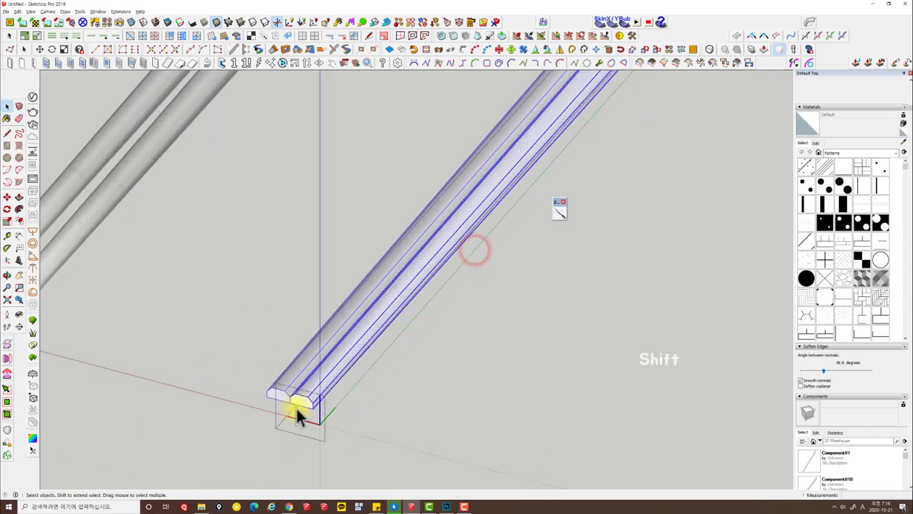
{"action": "key", "text": "shift+x"}
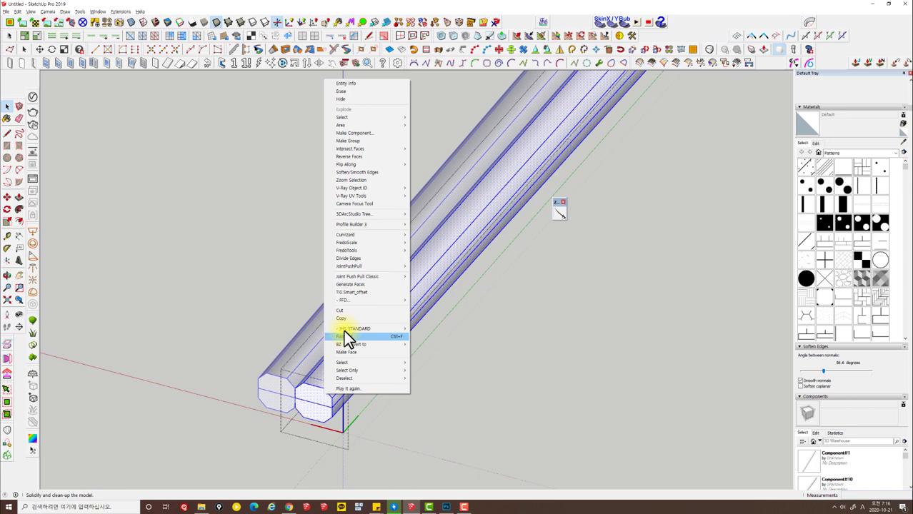
Zoom out to the whole row and select the plain square bar beside the rounded pairs
{"action": "key", "text": "Escape"}
{"action": "key", "text": "ctrl+f"}
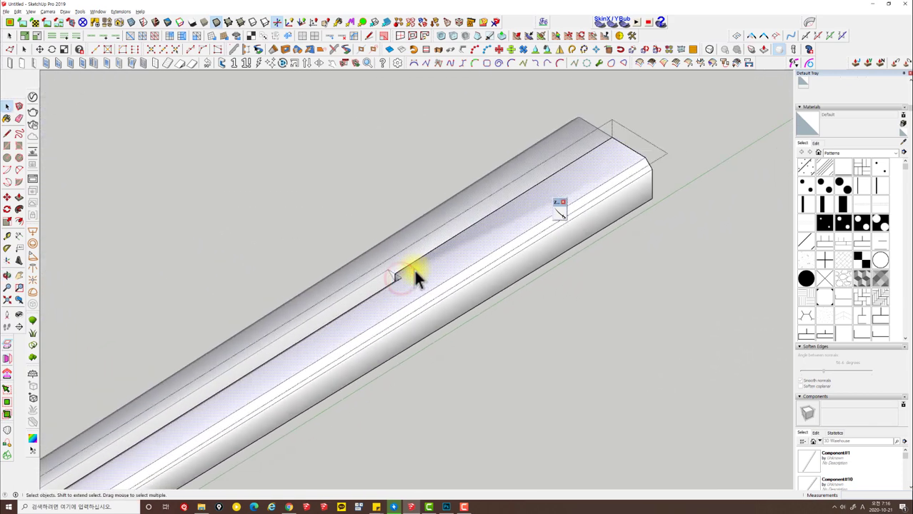
{"action": "key", "text": "shift+c"}
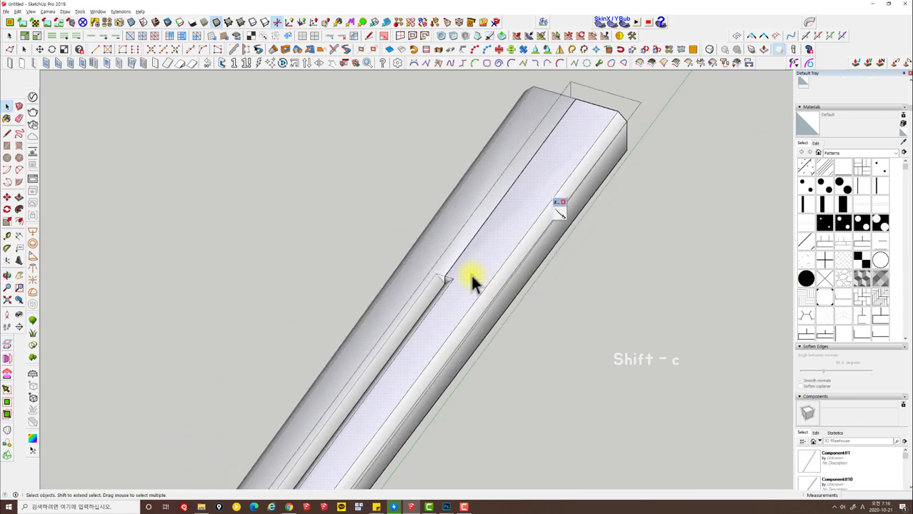
{"action": "left_click", "coordinate": [486, 264]}
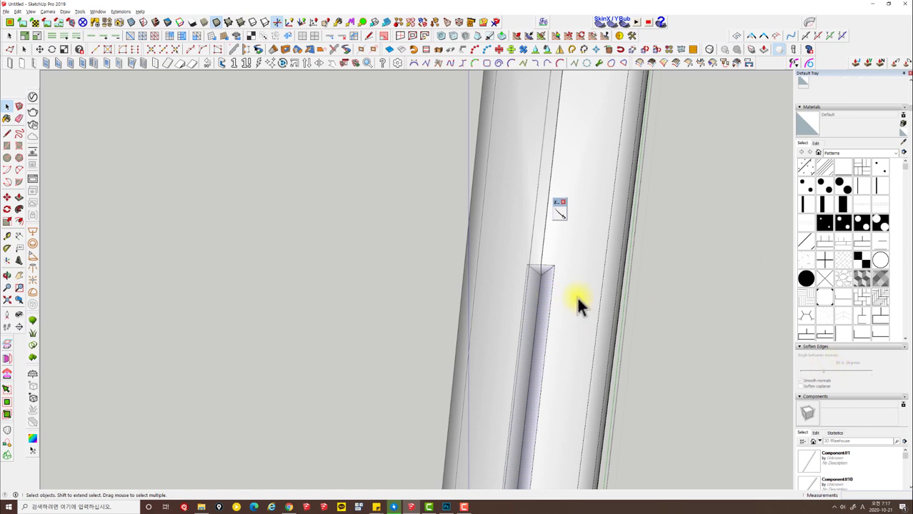
{"action": "left_click", "coordinate": [560, 283]}
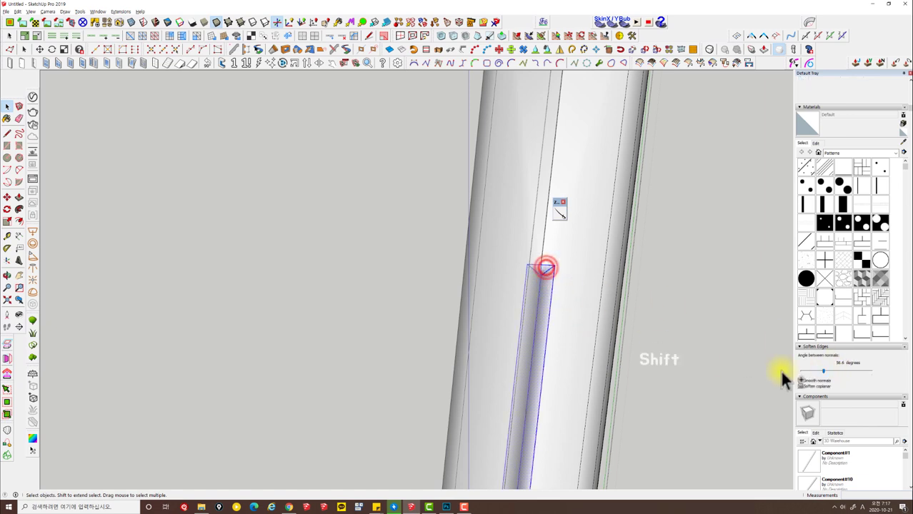
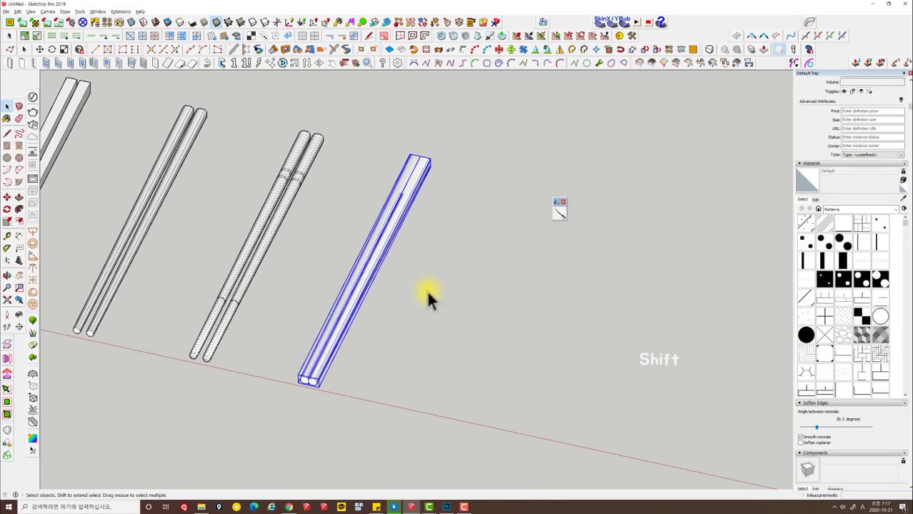
Copy the square bar into another pair with Move+Ctrl and leave one lone solid bar at the row's end
{"action": "key", "text": "m"}
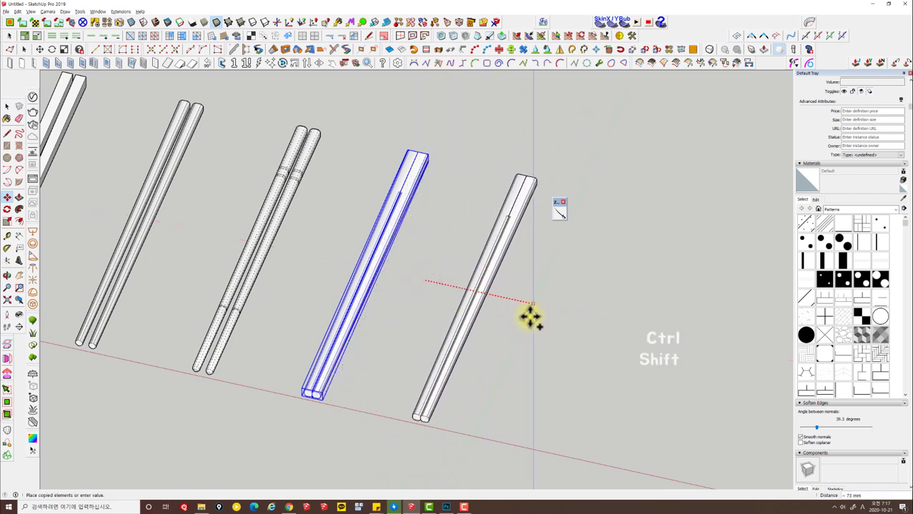
{"action": "key", "text": "shift+space"}
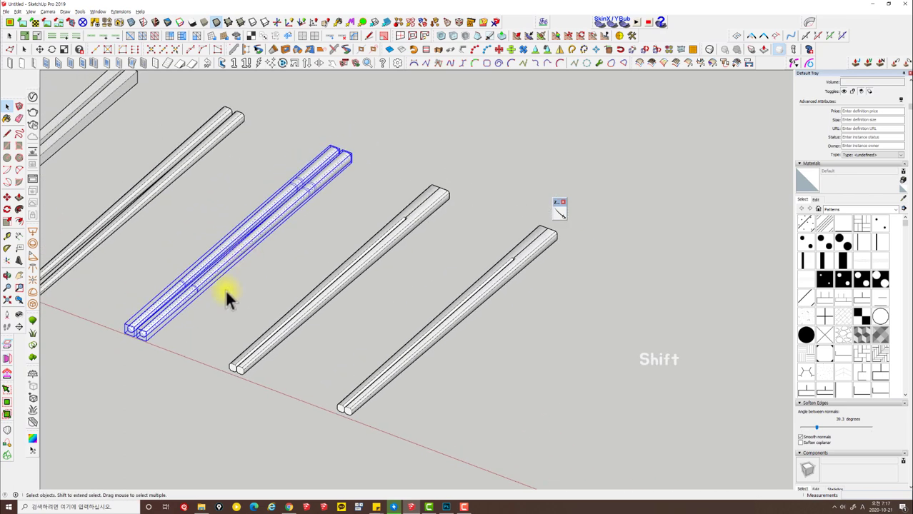
{"action": "key", "text": "shift+c"}
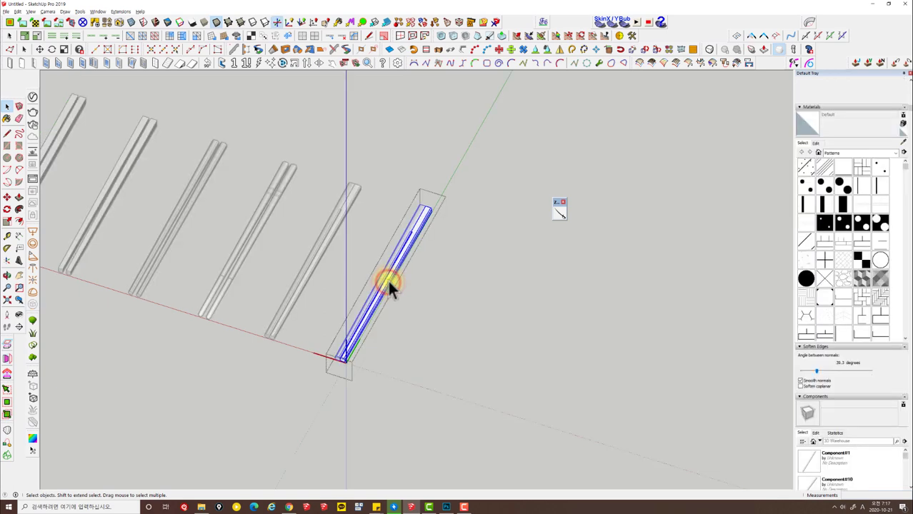
{"action": "key", "text": "Escape"}
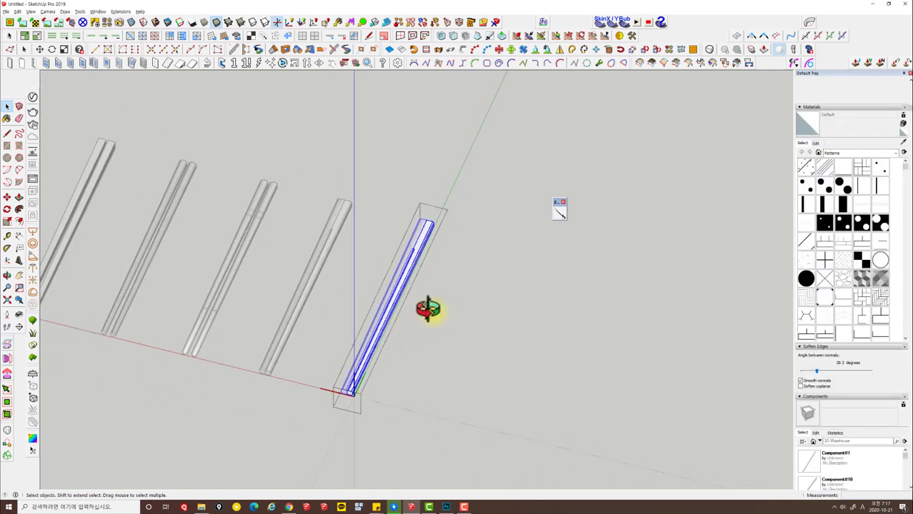
{"action": "key", "text": "Escape"}
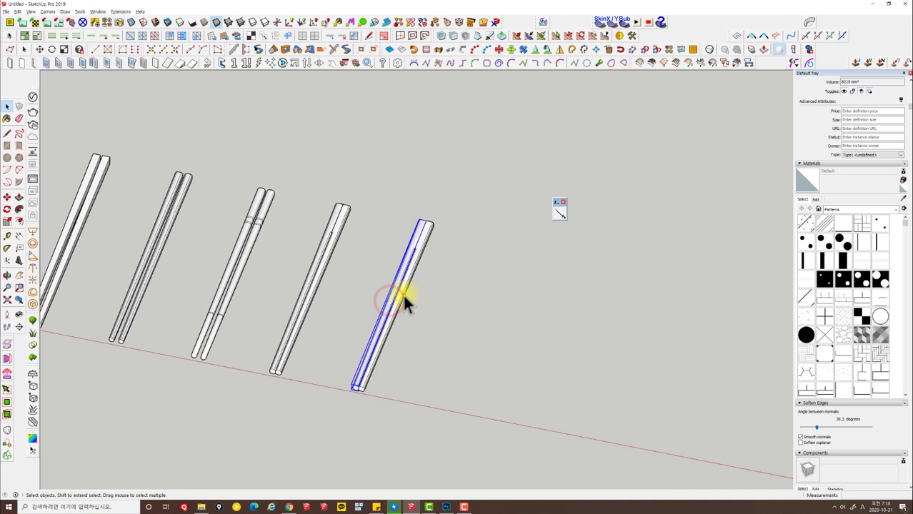
Rotate the lone bar to lie crosswise to the pairs, cancelling early TrueBend attempts
{"action": "key", "text": "Delete"}
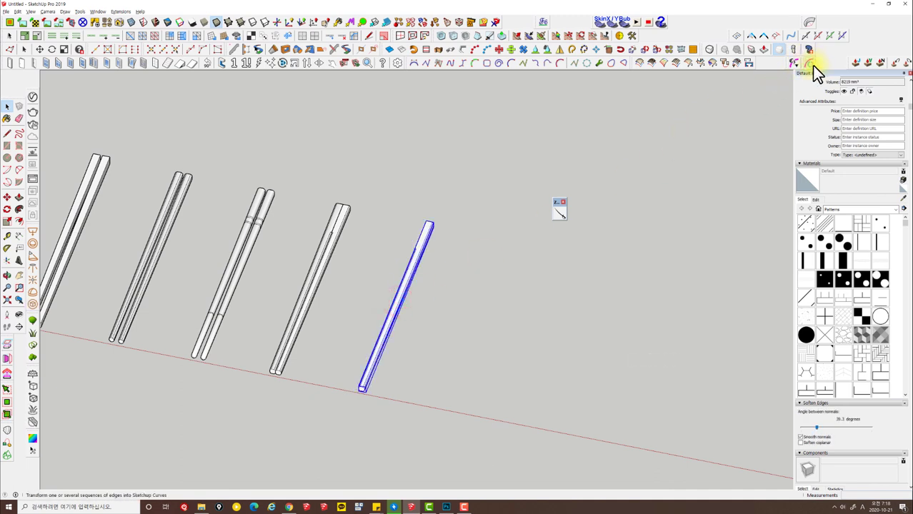
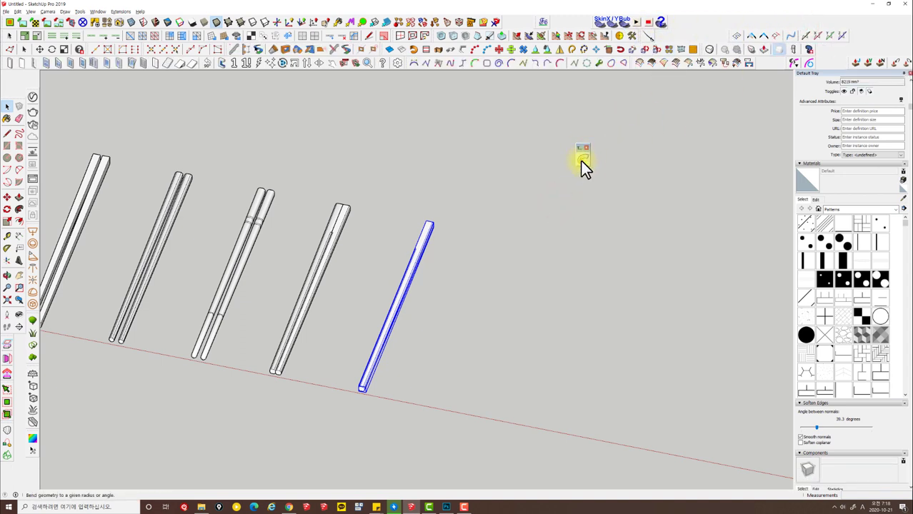
{"action": "left_click", "coordinate": [586, 168]}
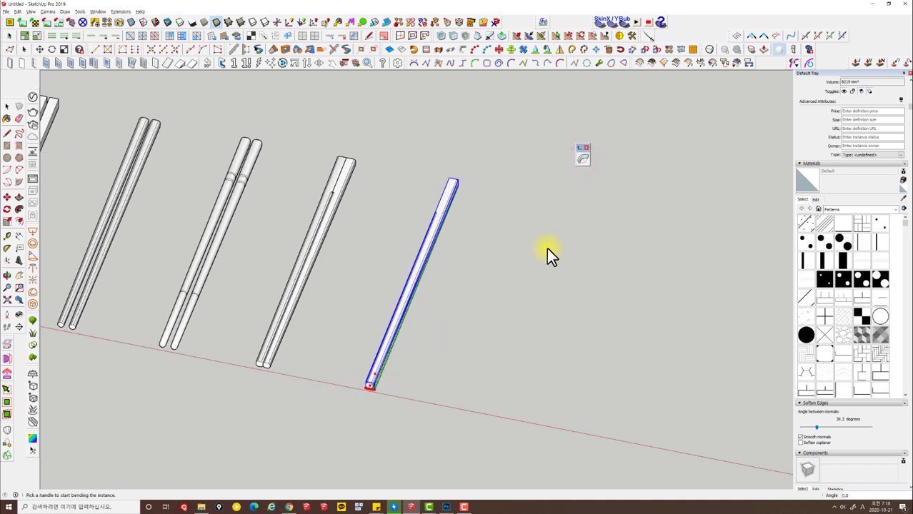
{"action": "key", "text": "Escape"}
{"action": "key", "text": "space"}
{"action": "key", "text": "Escape"}
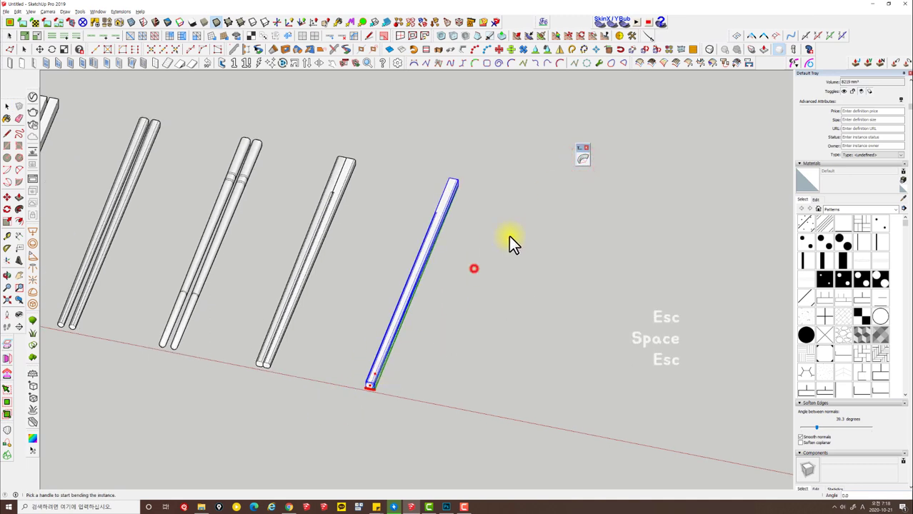
{"action": "key", "text": "space"}
{"action": "key", "text": "space"}
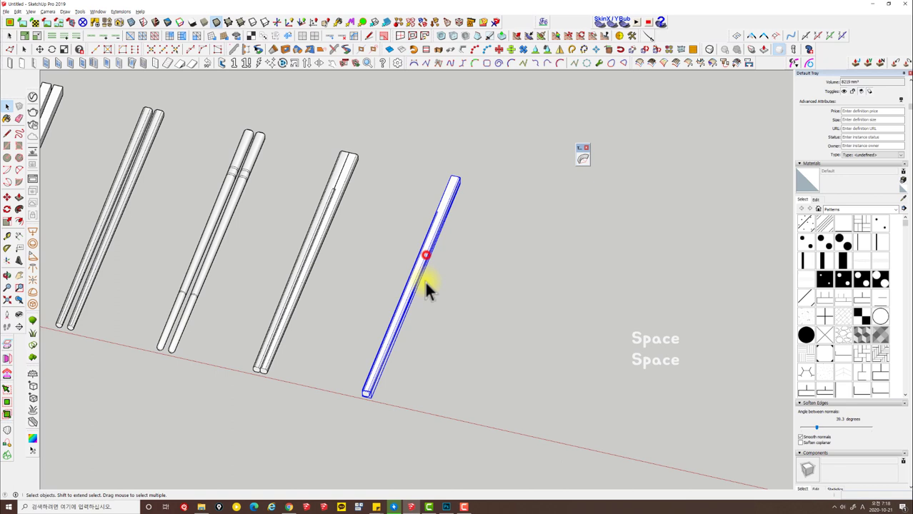
{"action": "key", "text": "q"}
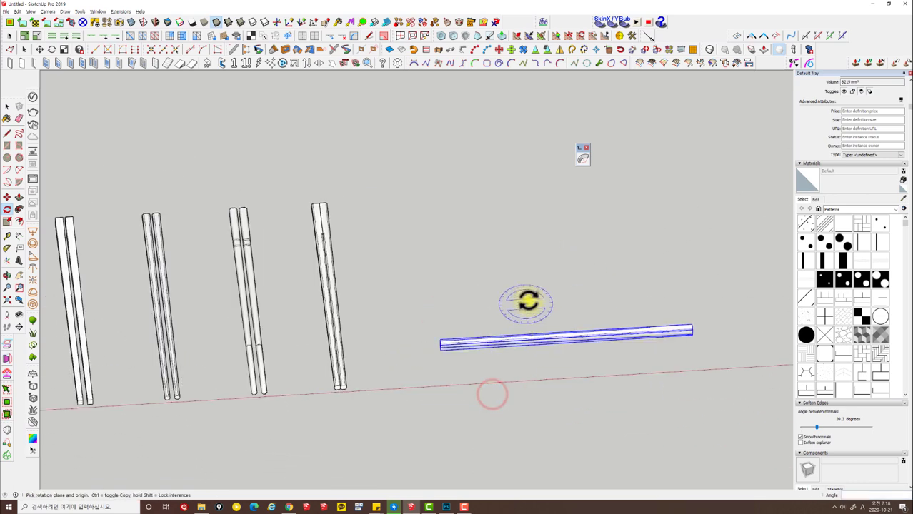
{"action": "key", "text": "space"}
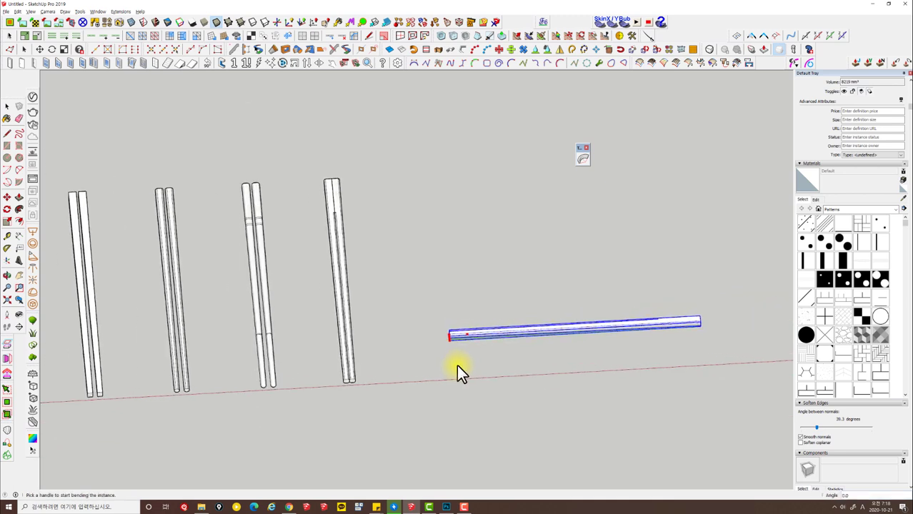
{"action": "key", "text": "space"}
{"action": "left_click", "coordinate": [546, 311]}
{"action": "left_click", "coordinate": [508, 342]}
{"action": "left_click", "coordinate": [490, 338]}
{"action": "left_click", "coordinate": [491, 337]}
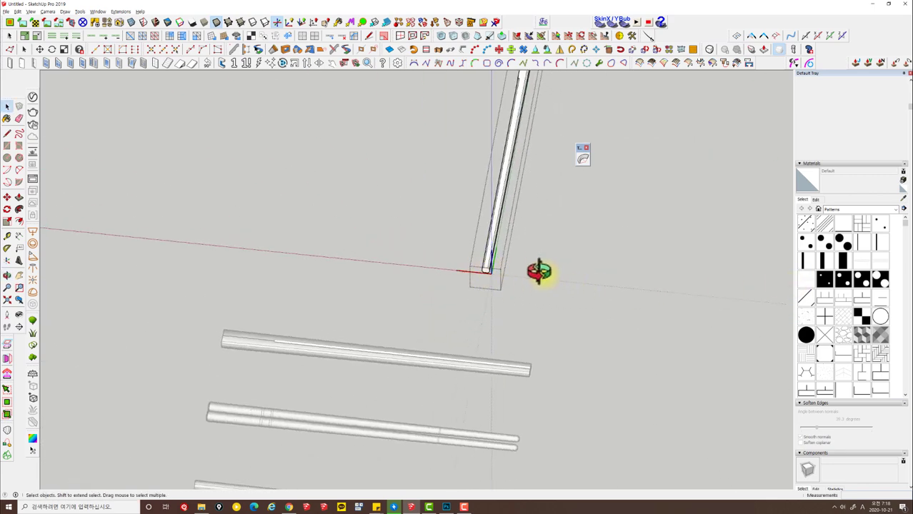
{"action": "key", "text": "Escape"}
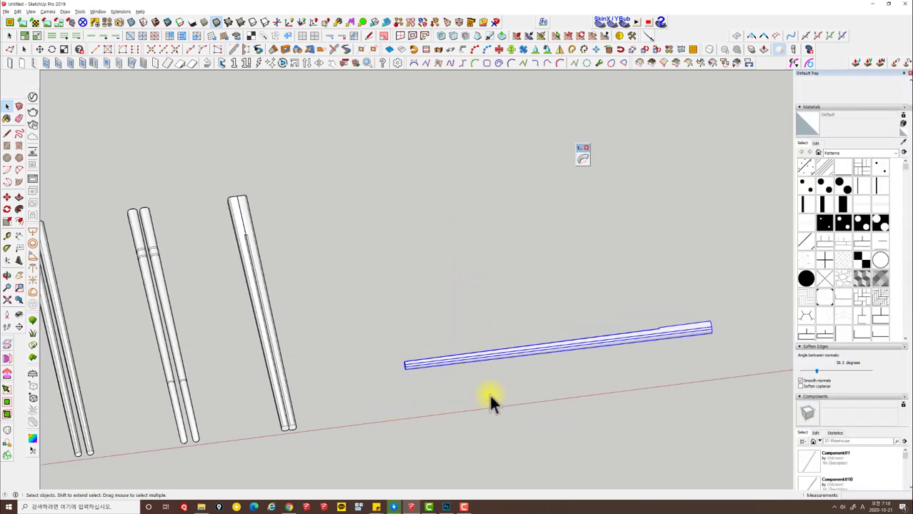
Preview a TrueBend on the lone bar from its end, then cancel so it stays straight
{"action": "key", "text": "9"}
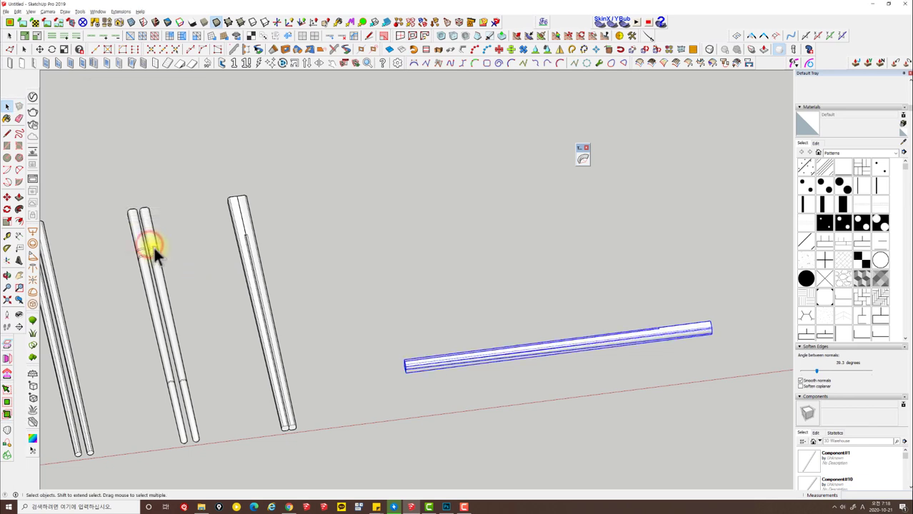
{"action": "left_click", "coordinate": [587, 165]}
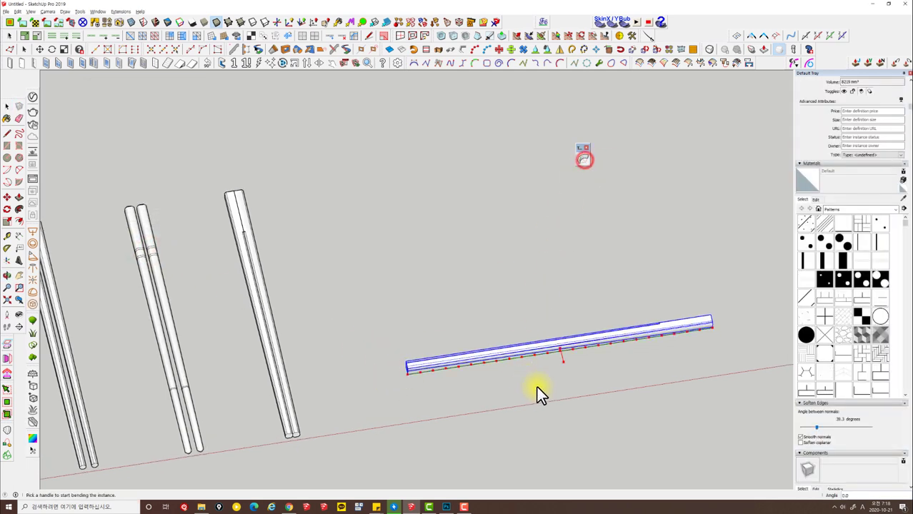
{"action": "left_click", "coordinate": [567, 367]}
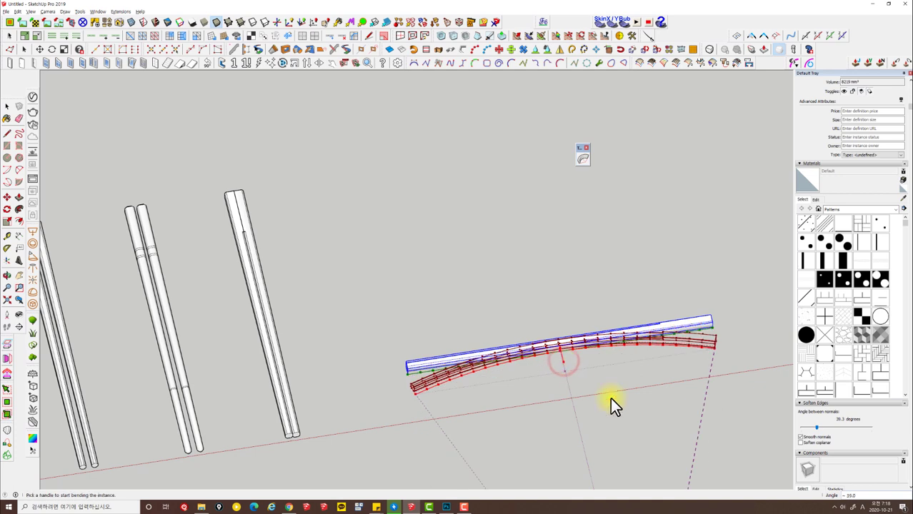
{"action": "left_click", "coordinate": [614, 402]}
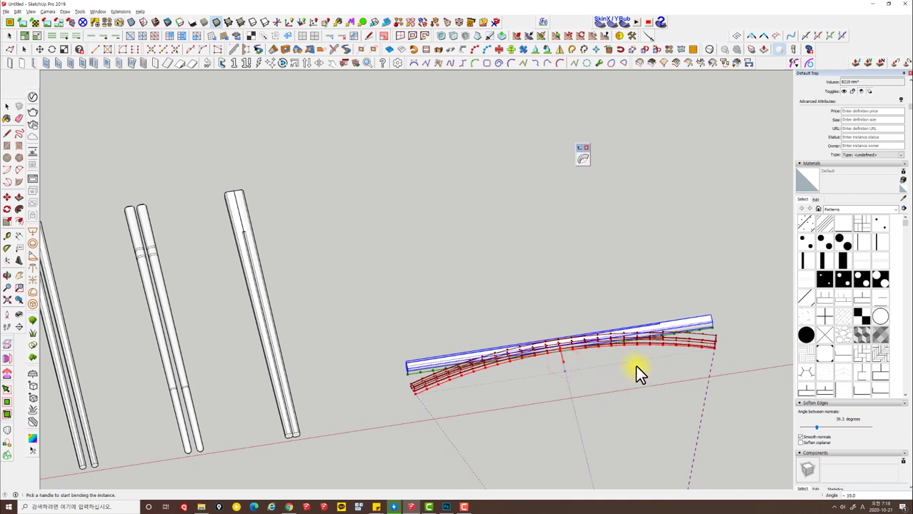
{"action": "key", "text": "Escape"}
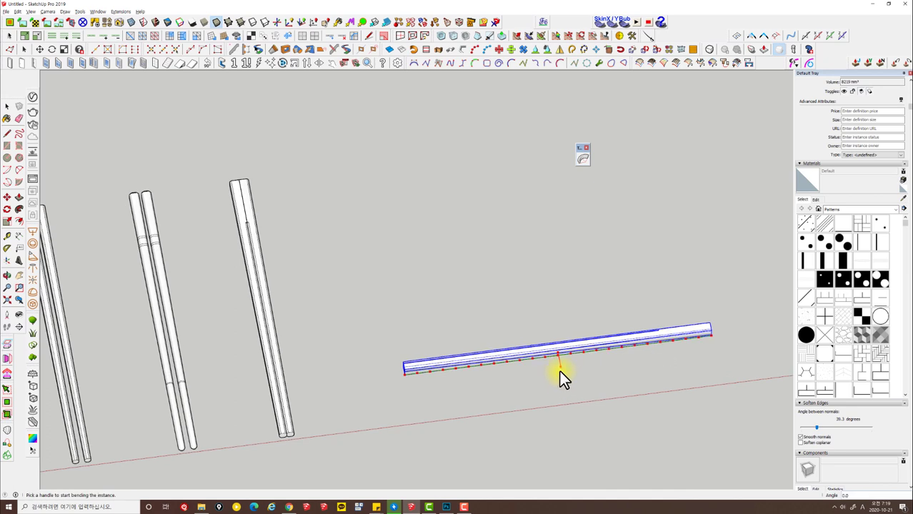
{"action": "key", "text": "shift+space"}
View the lone bar from directly above and draw a cut line across it
{"action": "key", "text": "Escape"}
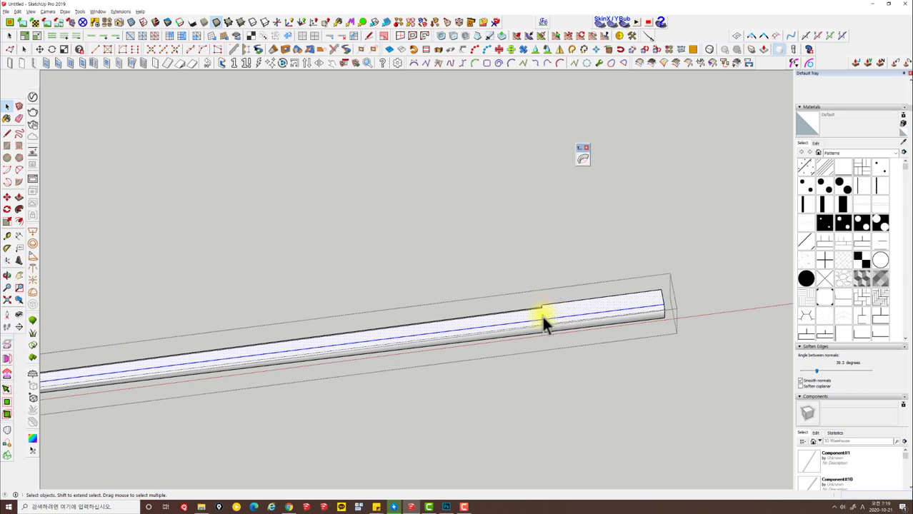
{"action": "key", "text": "alt+t"}
{"action": "key", "text": "alt+x"}
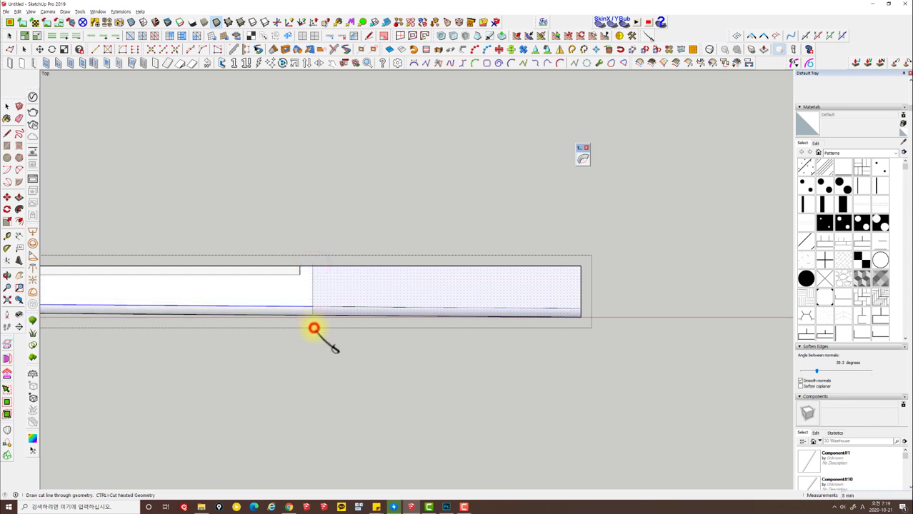
{"action": "key", "text": "space"}
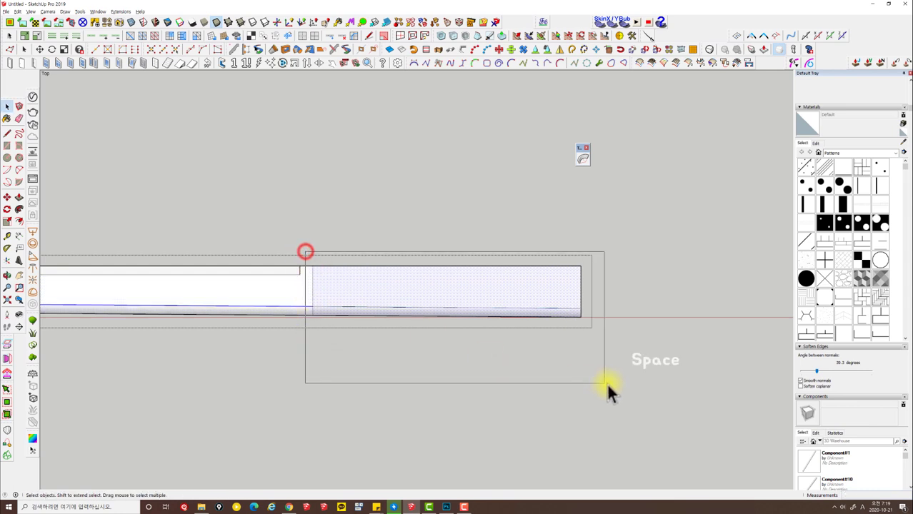
{"action": "key", "text": "ctrl+g"}
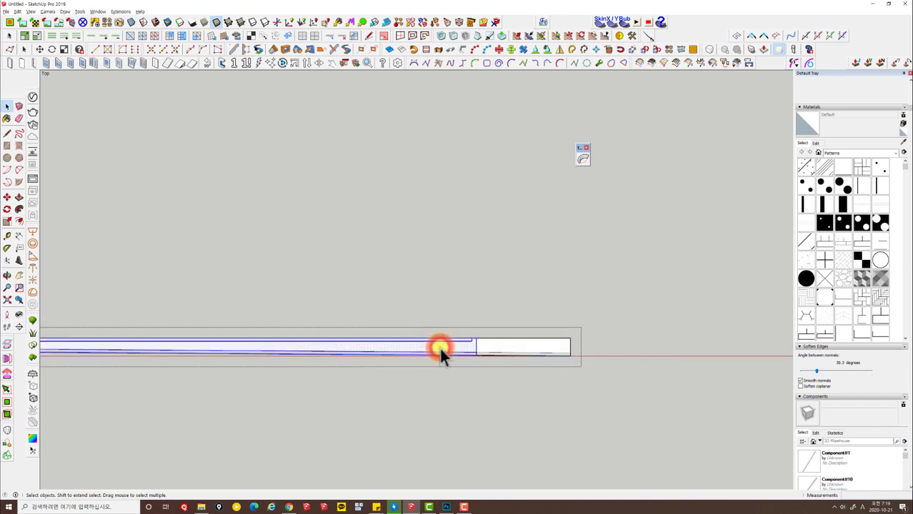
{"action": "key", "text": "ctrl+g"}
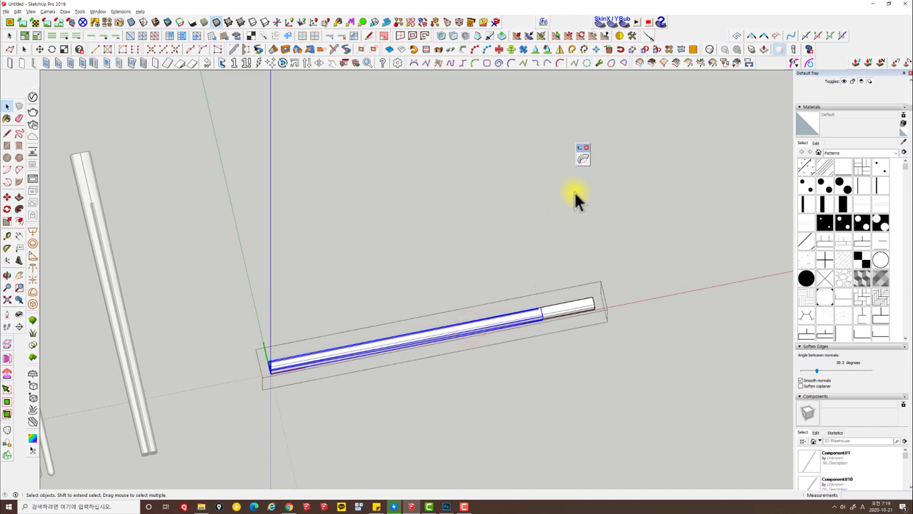
Bend the lone bar from its end by 10 degrees with 30 segments and apply it
{"action": "left_click", "coordinate": [585, 167]}
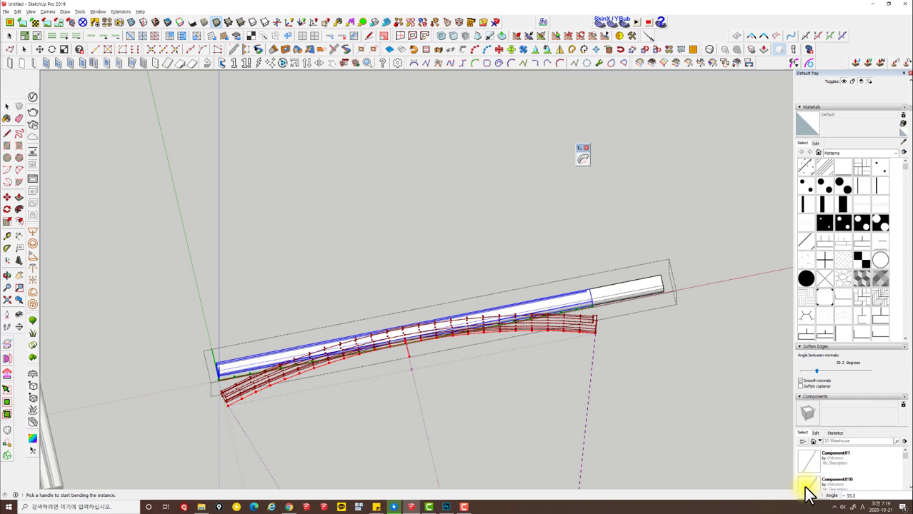
{"action": "type", "text": "10"}
{"action": "key", "text": "Return"}
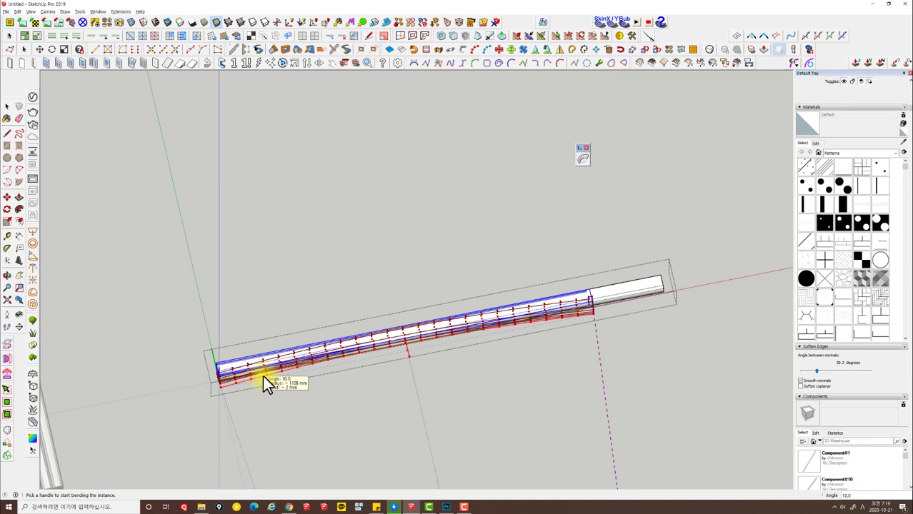
{"action": "type", "text": "30s"}
{"action": "key", "text": "Return"}
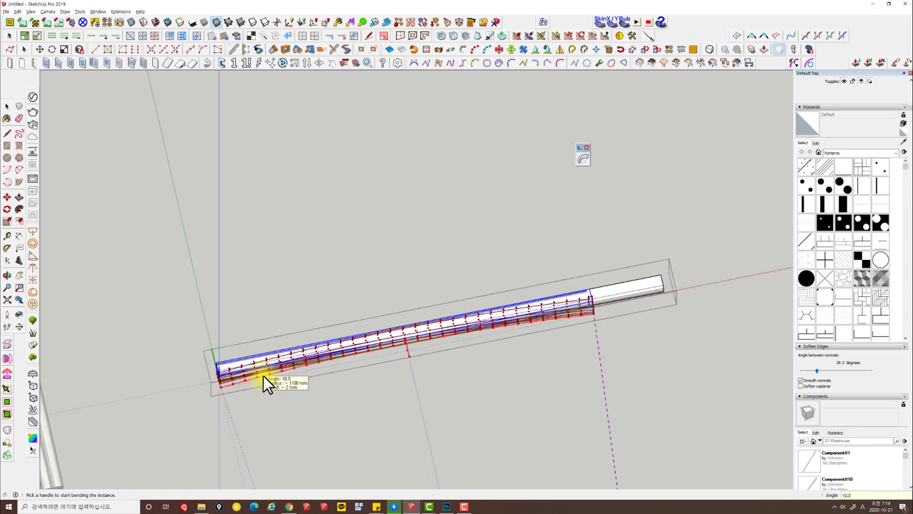
{"action": "key", "text": "Return"}
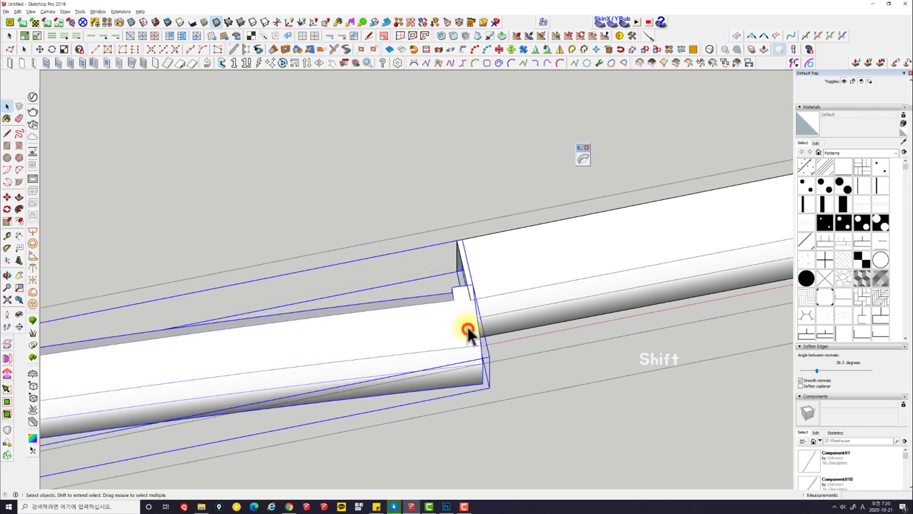
Rotate the bent bar 90 degrees about its end so the curve faces its partner
{"action": "key", "text": "m"}
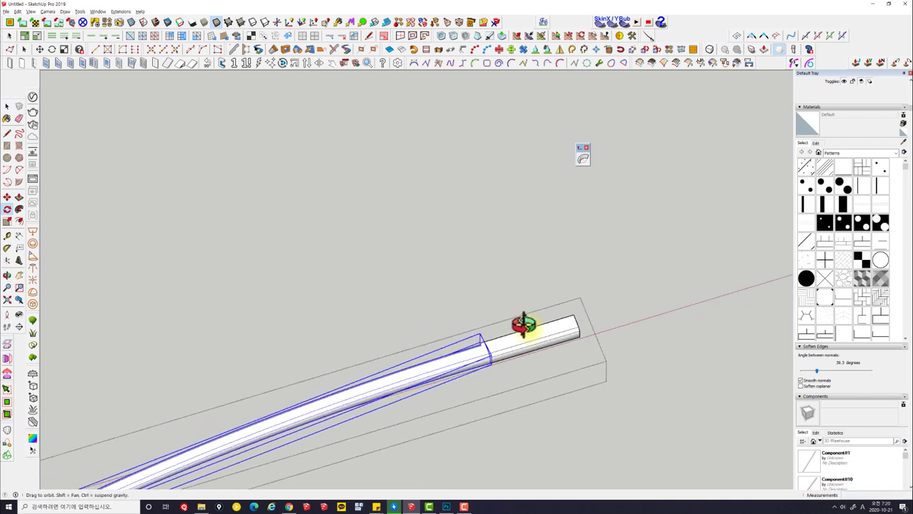
{"action": "key", "text": "space"}
{"action": "left_click", "coordinate": [600, 327]}
{"action": "left_click", "coordinate": [576, 305]}
{"action": "key", "text": "q"}
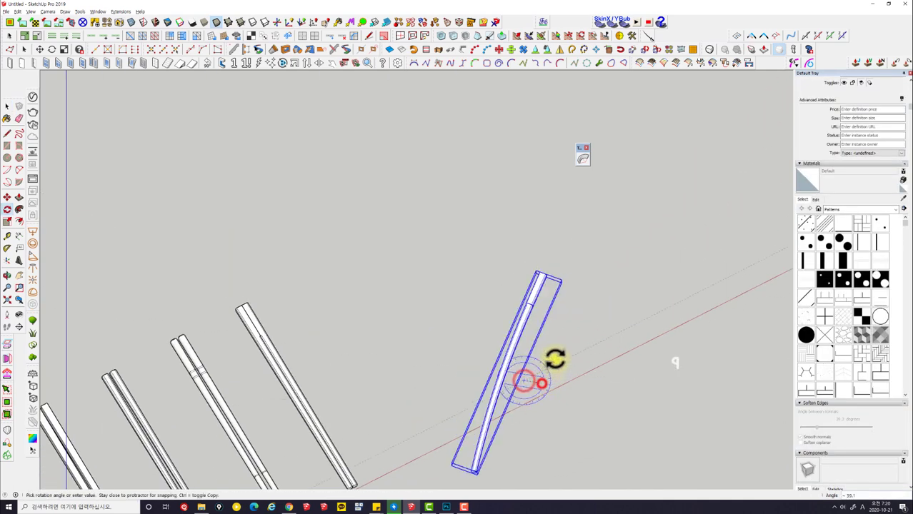
{"action": "type", "text": "990"}
{"action": "key", "text": "Return"}
Mirror the bent bar at its own point to give two curved bars meeting at the top
{"action": "key", "text": "shift+x"}
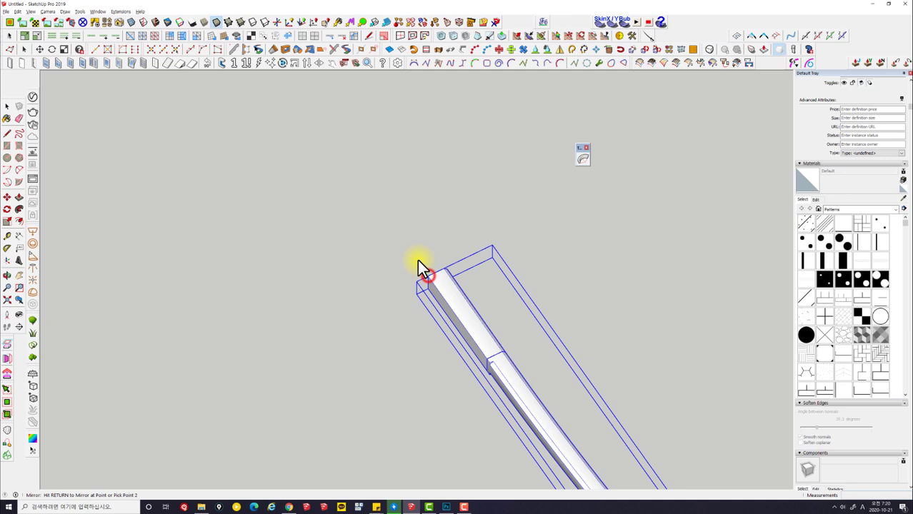
{"action": "key", "text": "Escape"}
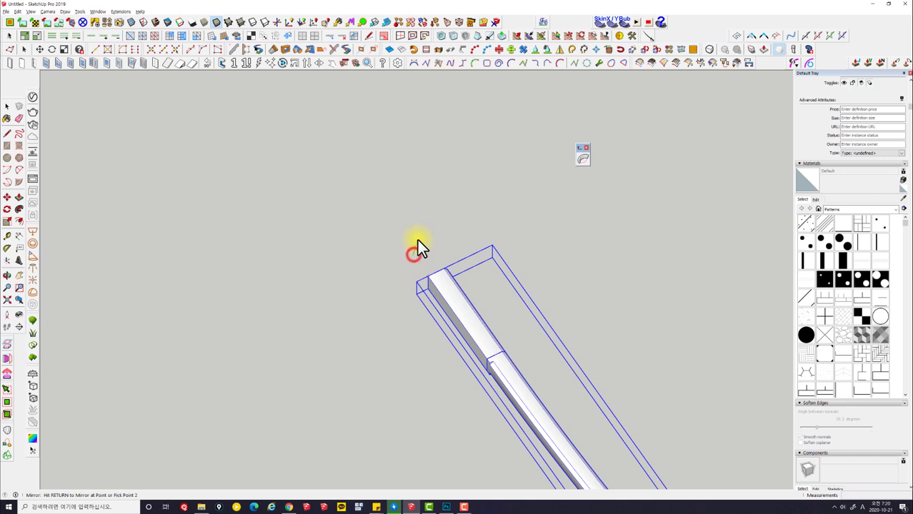
{"action": "key", "text": "Escape"}
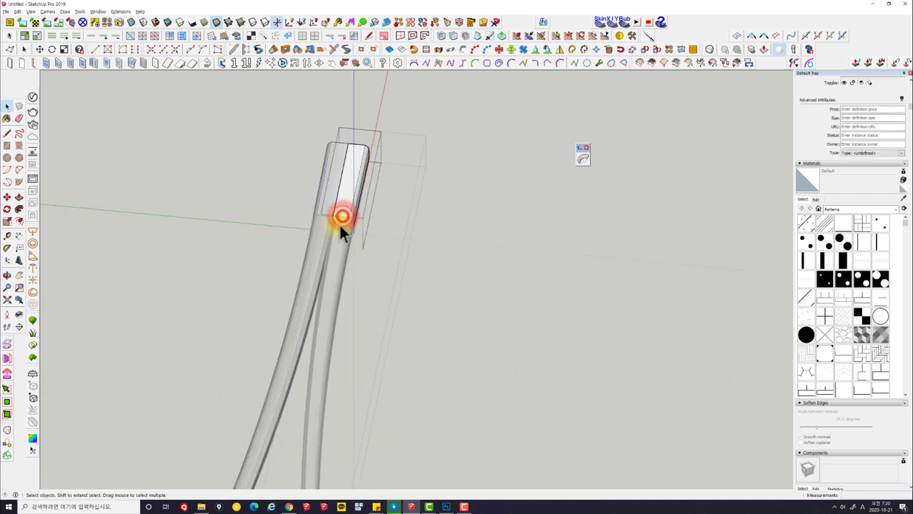
Erase the stray seam edges along the bent bar and patch a small surface gap with a short line
{"action": "key", "text": "Escape"}
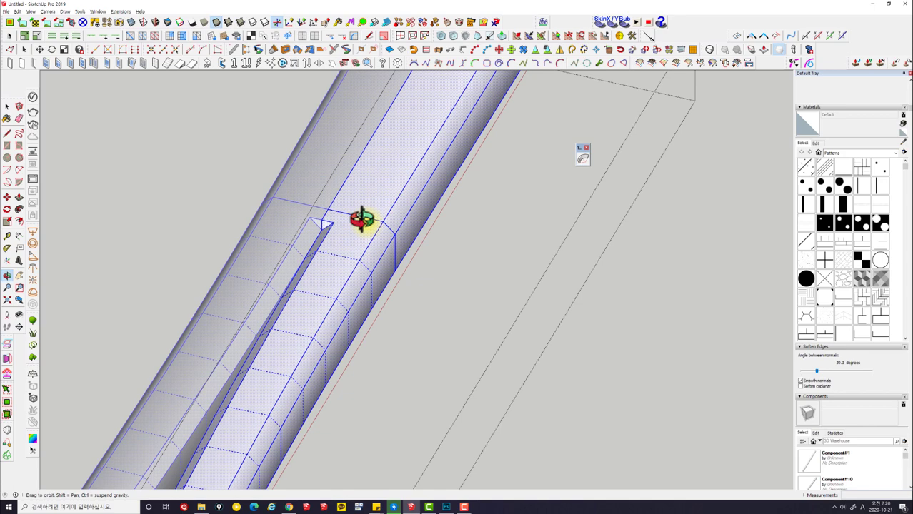
{"action": "key", "text": "ctrl+f"}
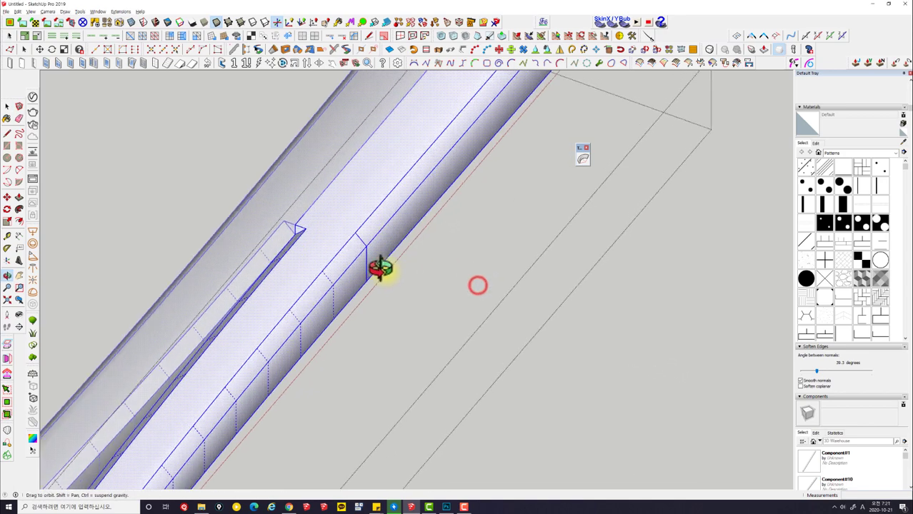
{"action": "key", "text": "ctrl+z"}
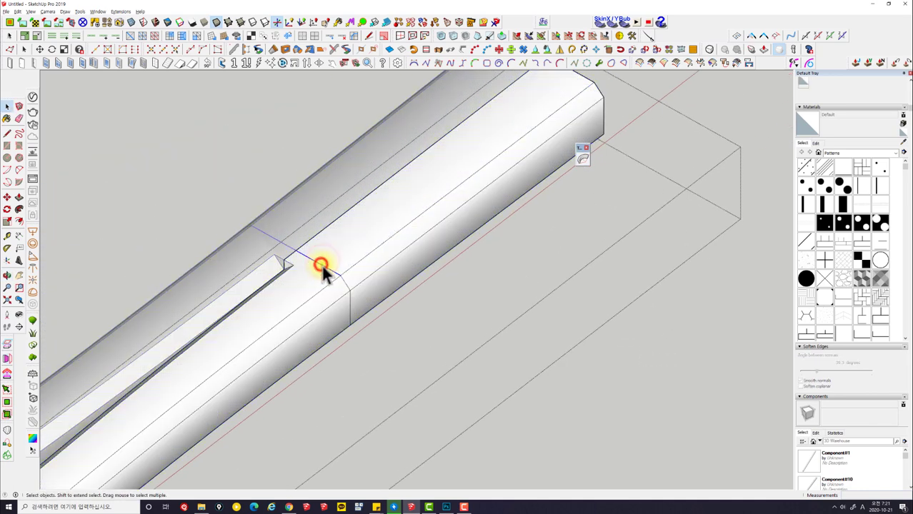
{"action": "key", "text": "e"}
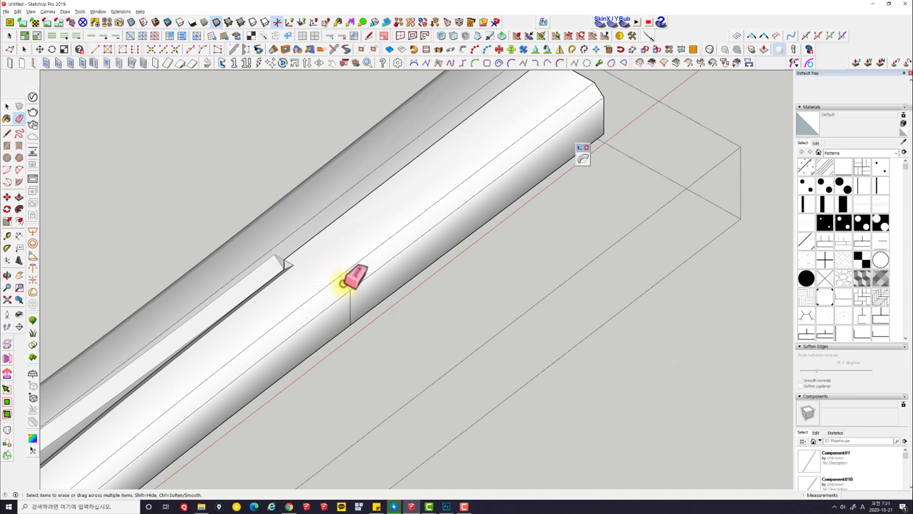
{"action": "key", "text": "ctrl+z"}
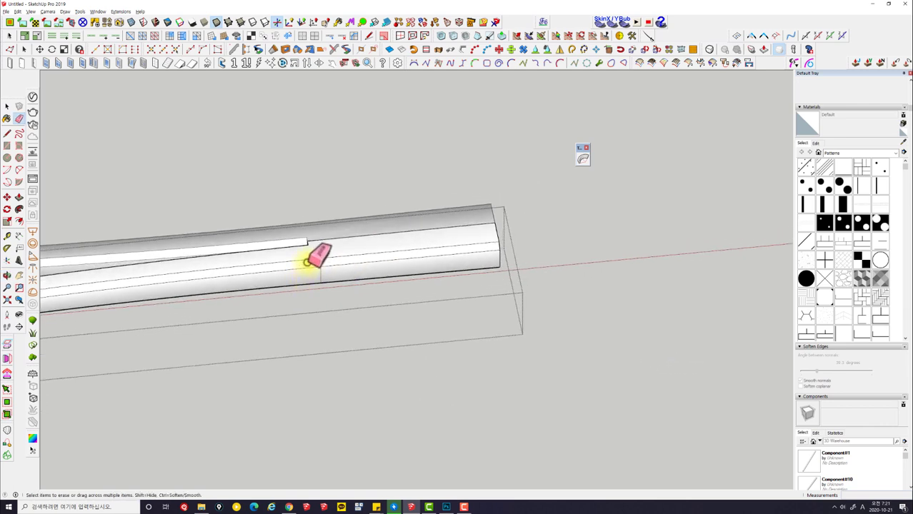
{"action": "key", "text": "space"}
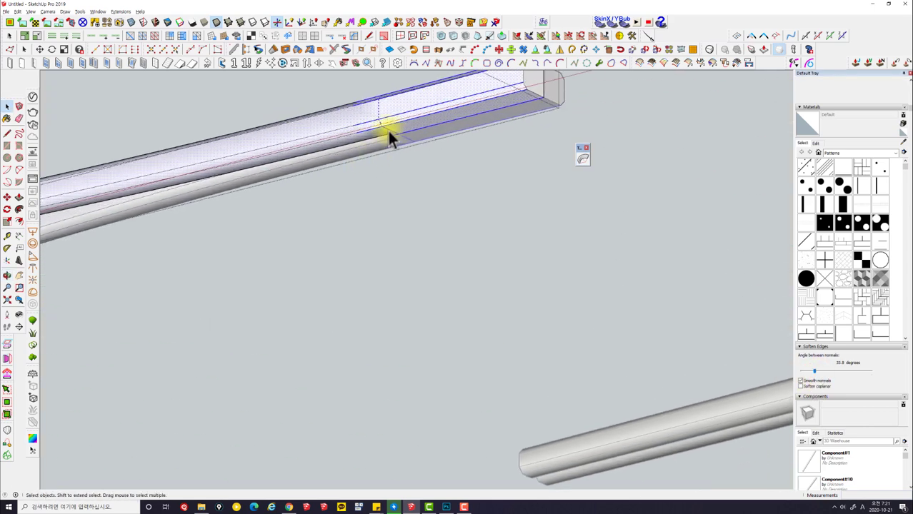
{"action": "key", "text": "e"}
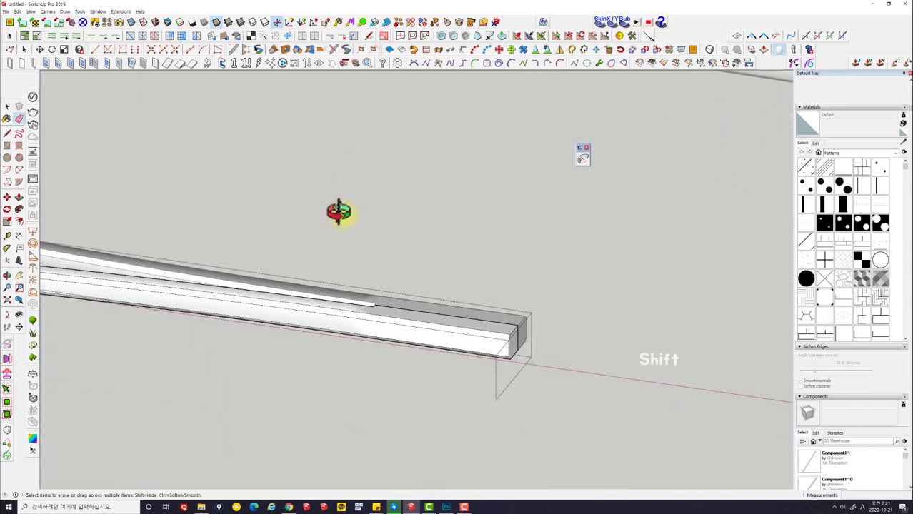
{"action": "key", "text": "space"}
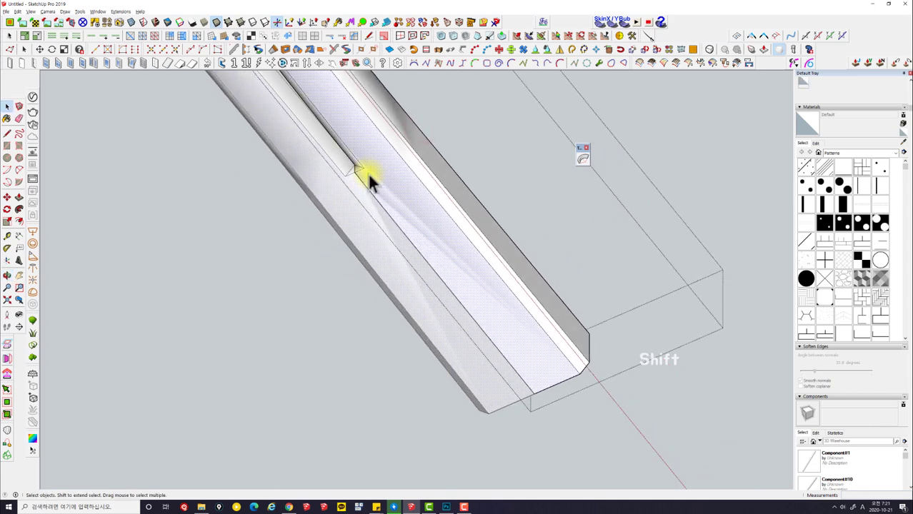
{"action": "key", "text": "l"}
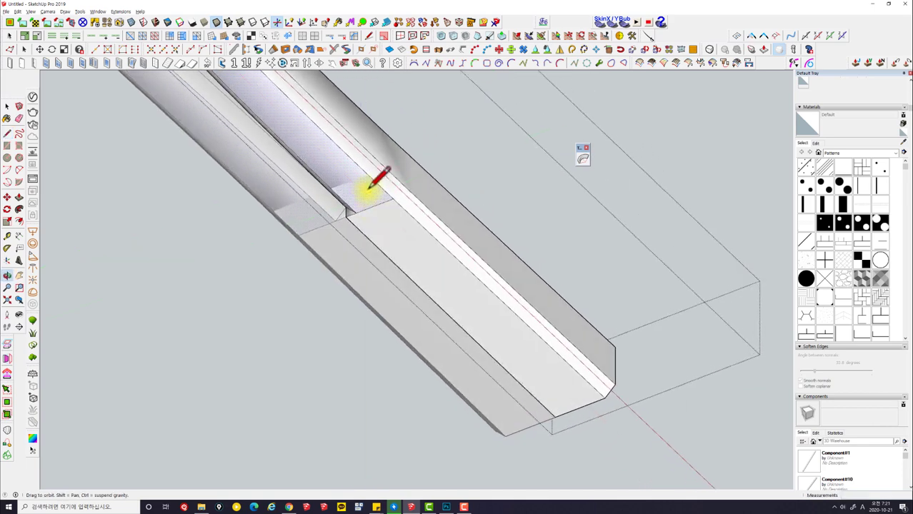
{"action": "key", "text": "space"}
Soften the bent bar's edges to about 32 degrees with Smooth normals on so it shades seamlessly
{"action": "key", "text": "space"}
{"action": "key", "text": "space"}
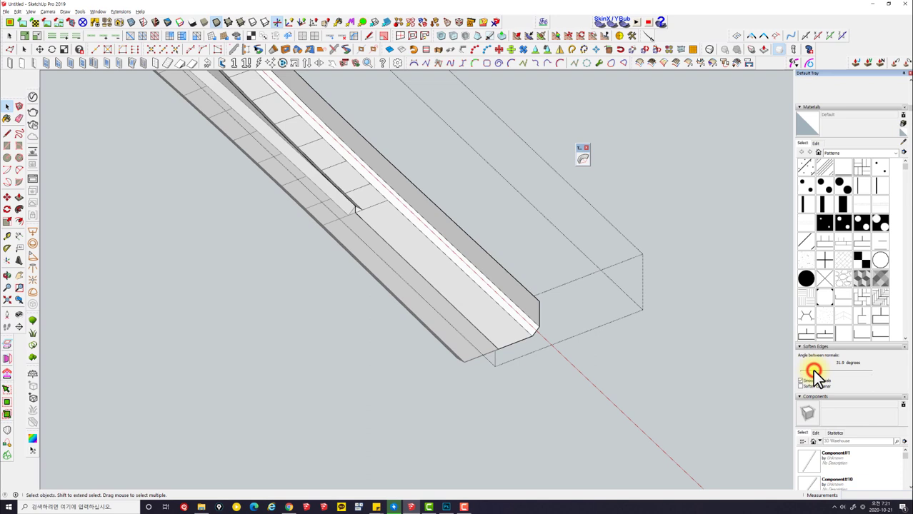
{"action": "left_click", "coordinate": [665, 327]}
{"action": "left_click", "coordinate": [505, 262]}
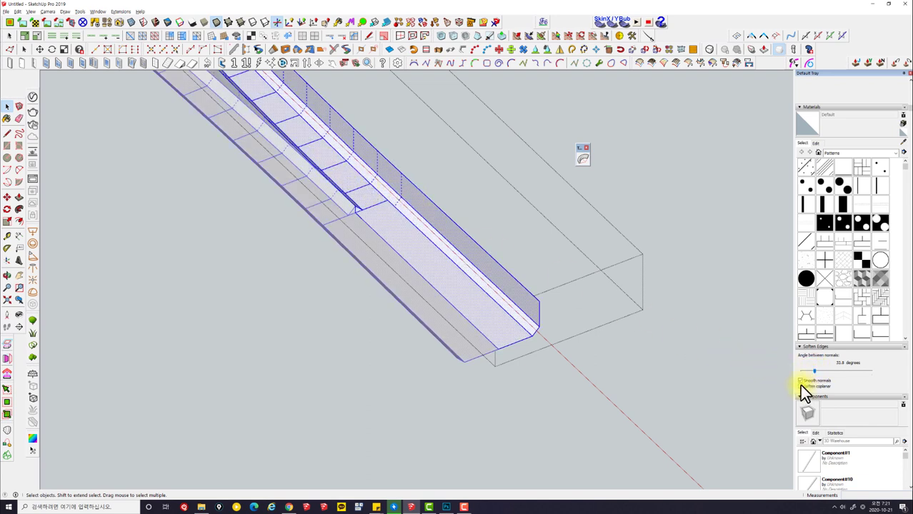
{"action": "left_click", "coordinate": [713, 350]}
{"action": "left_click", "coordinate": [663, 359]}
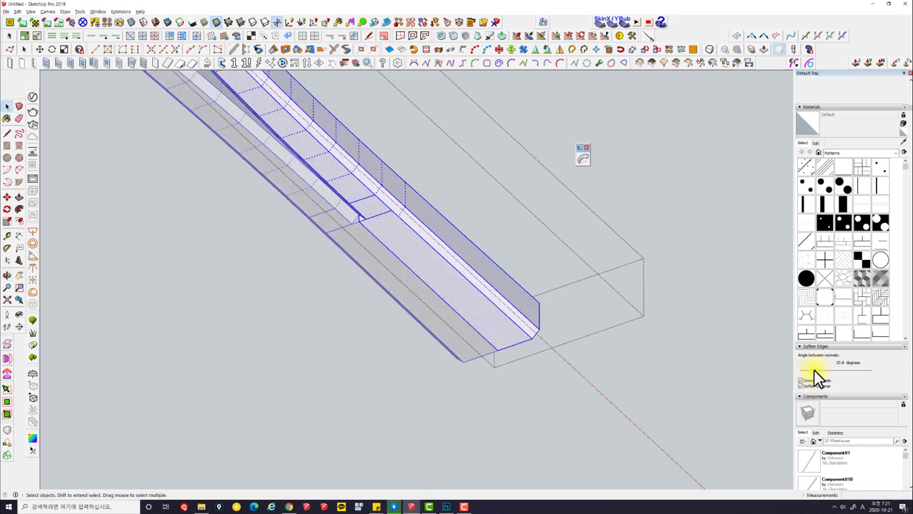
{"action": "left_click", "coordinate": [695, 329]}
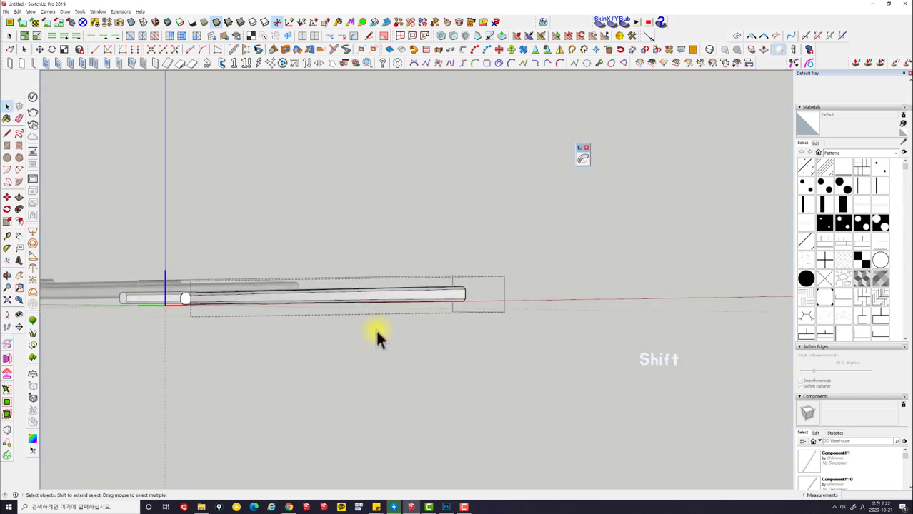
From Front view with all pairs visible, move the curved pair into the row beside the straight pairs
{"action": "key", "text": "space"}
{"action": "key", "text": "Escape"}
{"action": "key", "text": "Escape"}
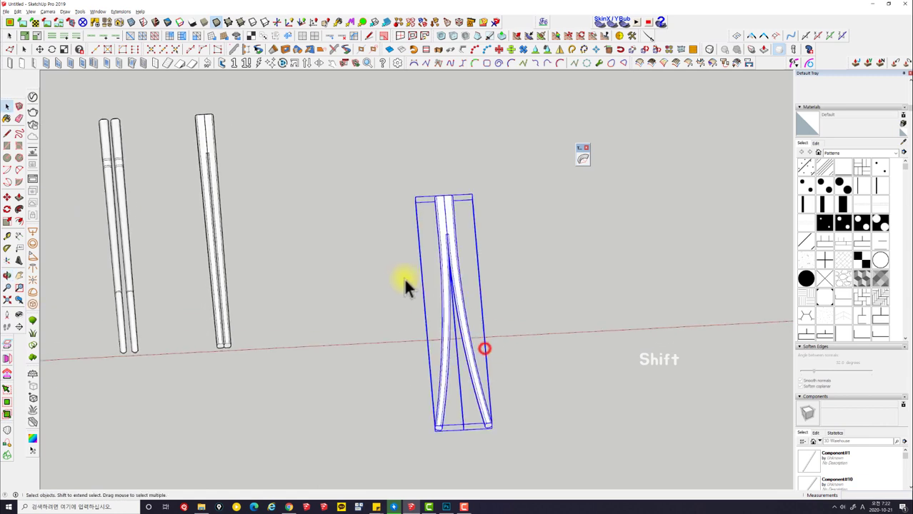
{"action": "key", "text": "m"}
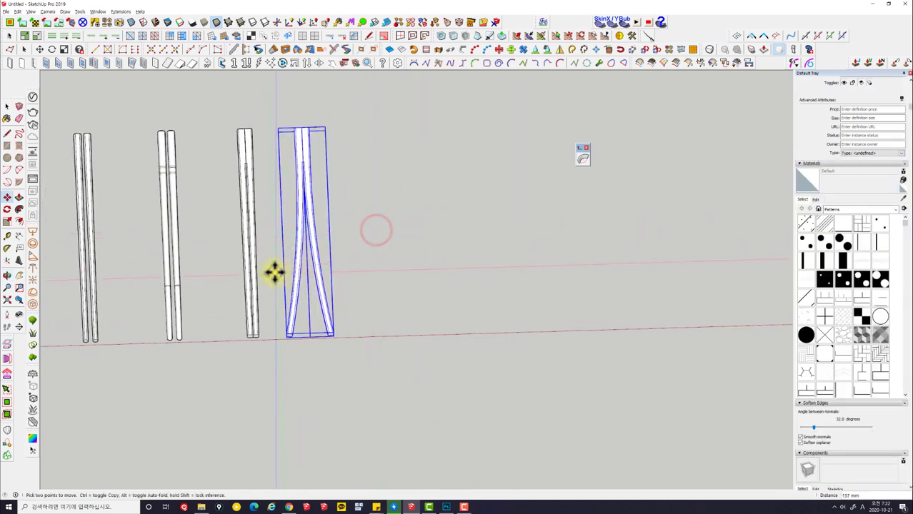
{"action": "key", "text": "shift+space"}
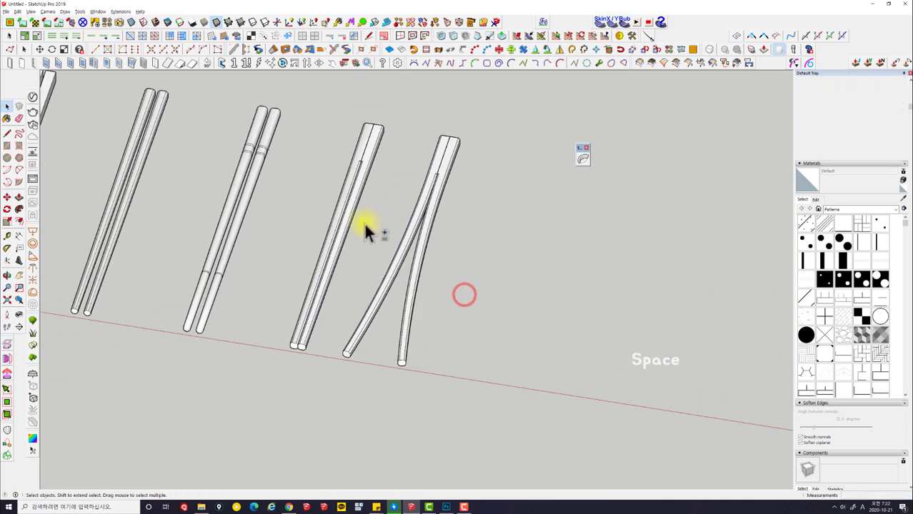